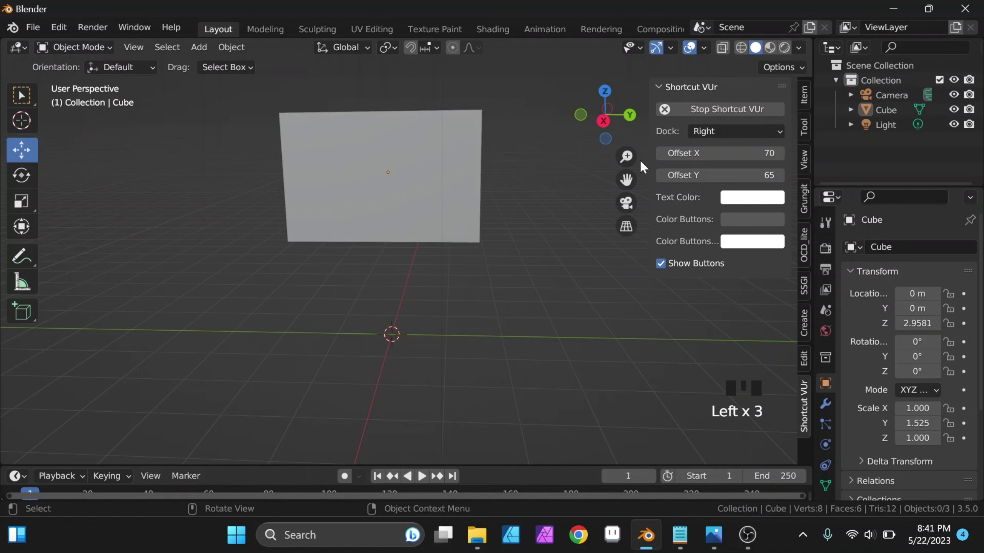
Step: Hide the sidebar, select the raised block in Right view and scale it slimmer along Y
key(n)
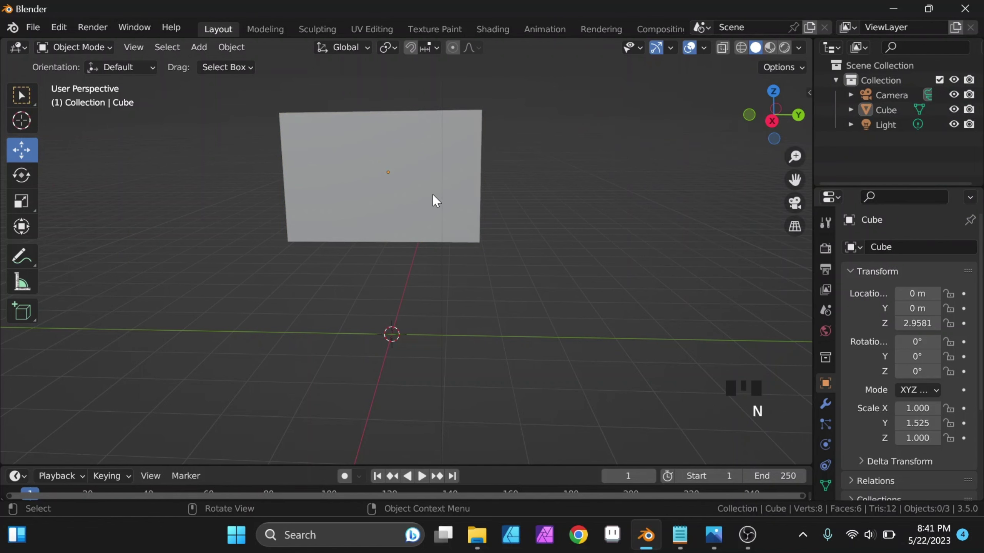
click(429, 196)
drag(434, 214, 404, 151)
click(405, 150)
scroll(up, 3)
drag(467, 185, 492, 186)
scroll(down, 3)
drag(493, 210, 367, 144)
click(368, 143)
Step: Raise the block higher, then duplicate it with Shift+D to start the body beneath
scroll(down, 3)
drag(456, 190, 775, 127)
click(775, 126)
scroll(up, 3)
key(s)
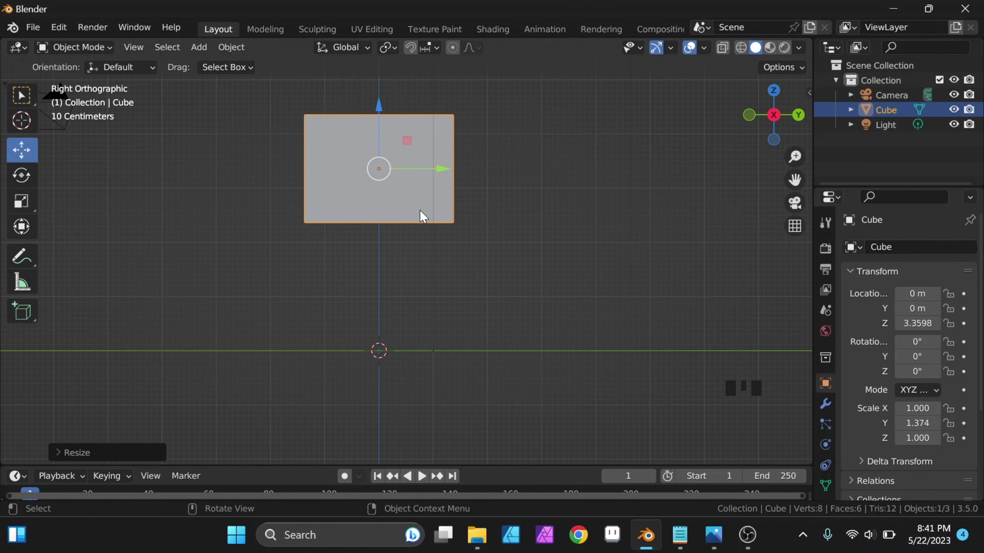
drag(423, 220, 416, 219)
key(shift+d)
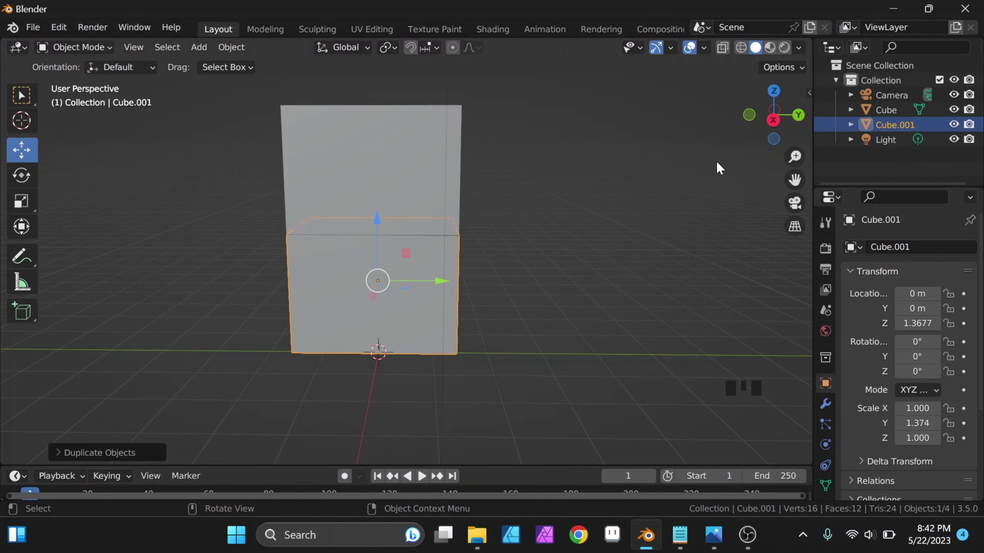
Step: In side view, slide the lower block Cube.001 along Y and lengthen it along Y
click(772, 126)
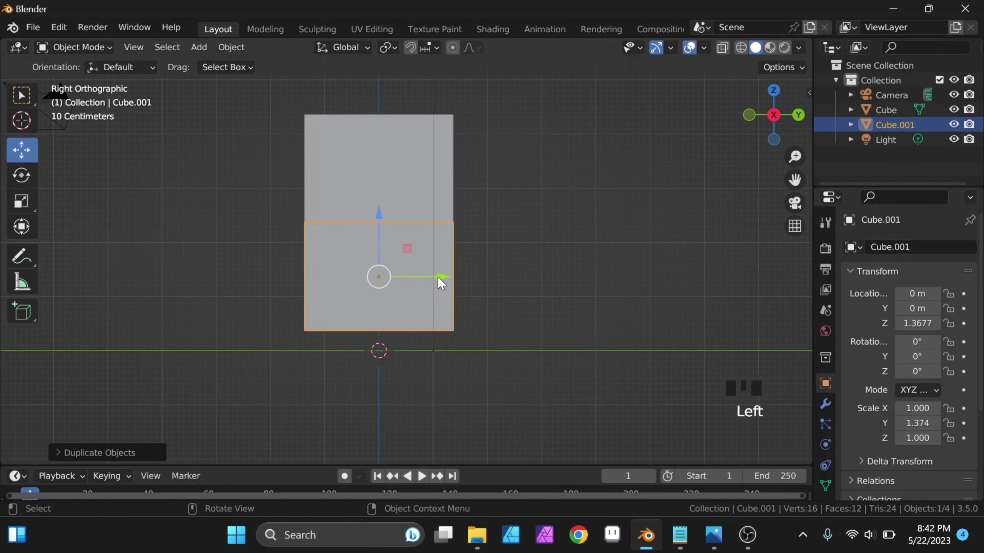
click(439, 284)
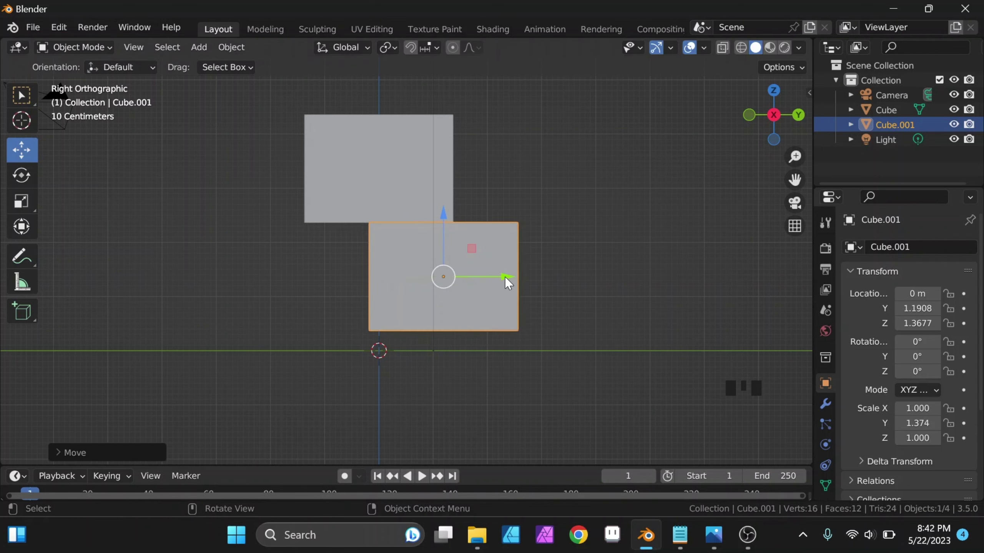
click(508, 285)
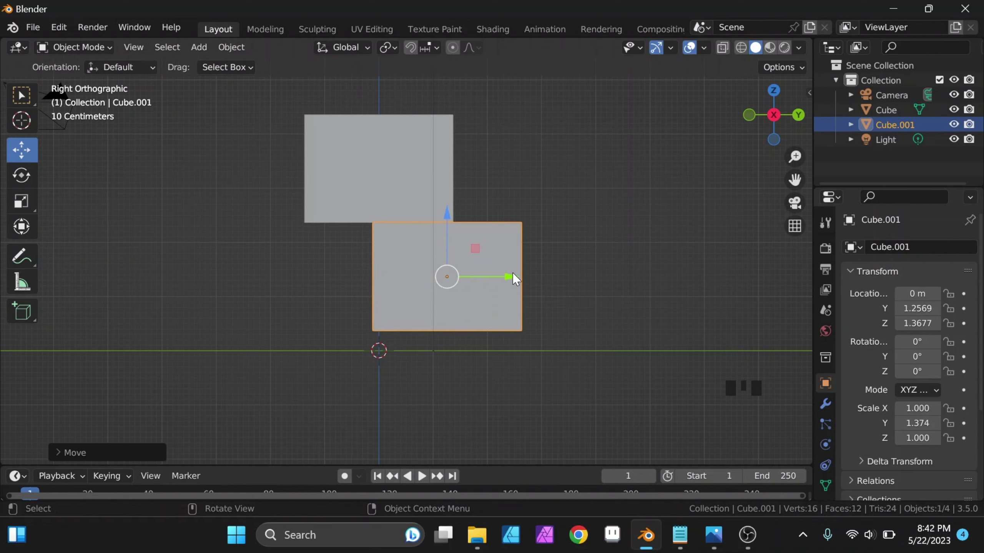
key(s)
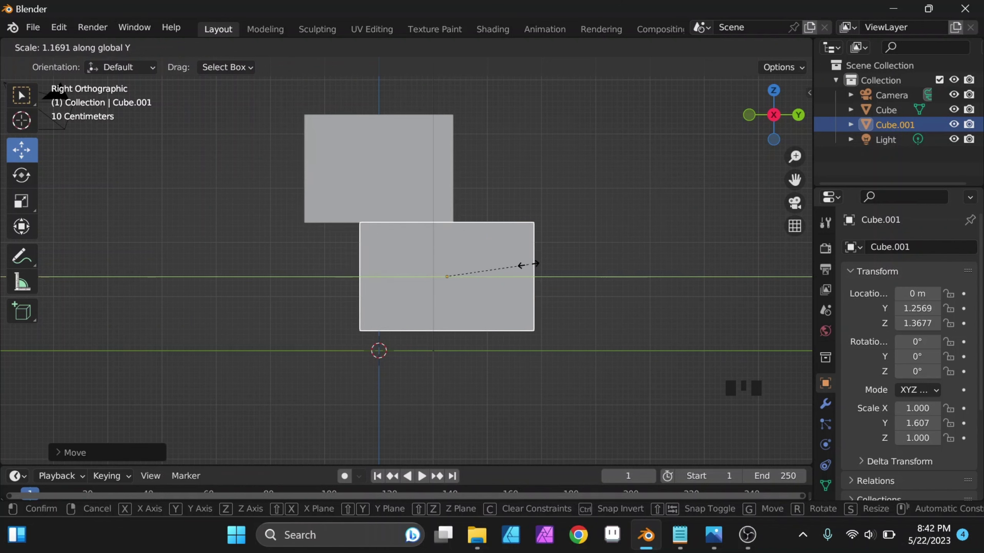
click(512, 285)
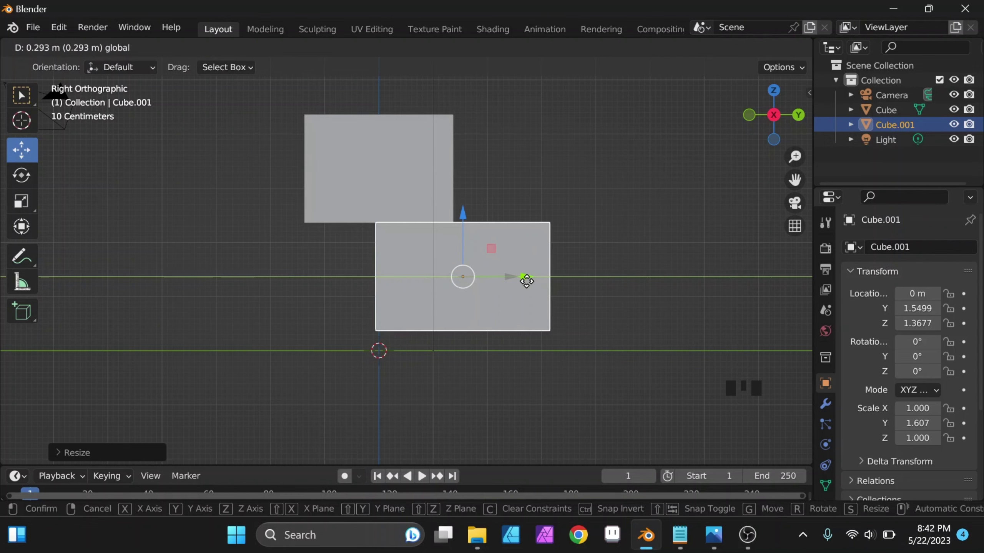
click(602, 278)
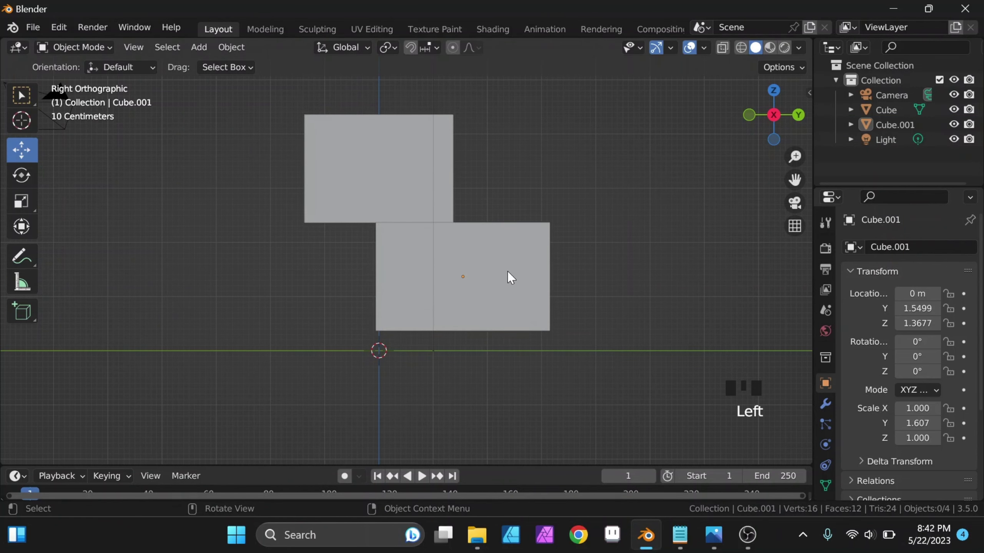
Step: Select the upper head block and raise it higher above the body along Z
drag(506, 279, 555, 272)
scroll(down, 3)
drag(520, 279, 535, 245)
click(535, 245)
click(400, 190)
drag(422, 202, 417, 188)
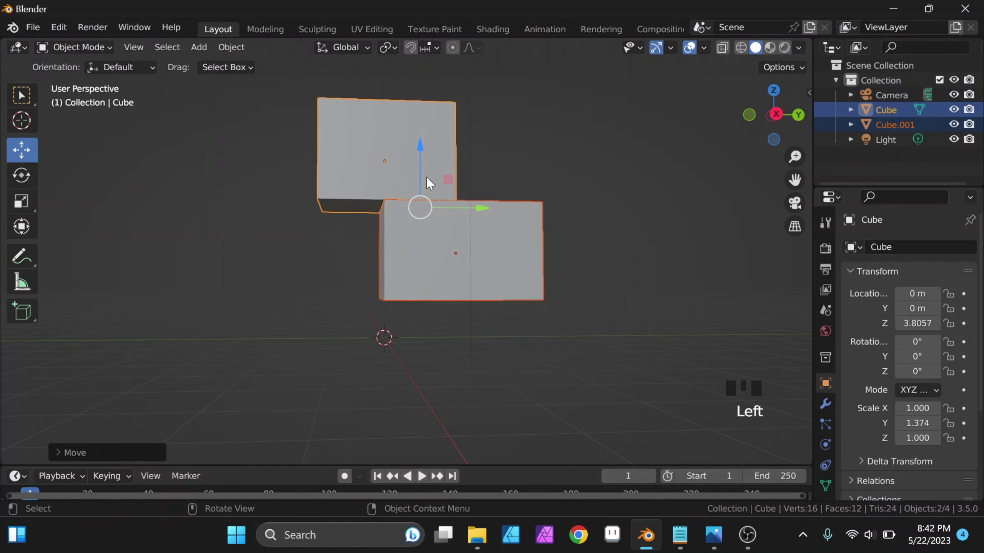
Step: Reposition around the head block to start sliding its copy sideways along Y
click(562, 198)
drag(549, 239, 526, 260)
click(526, 261)
drag(537, 268, 407, 171)
click(408, 171)
Step: Duplicate the head as Cube.002, shrink it evenly and stretch it slightly longer
key(shift+d)
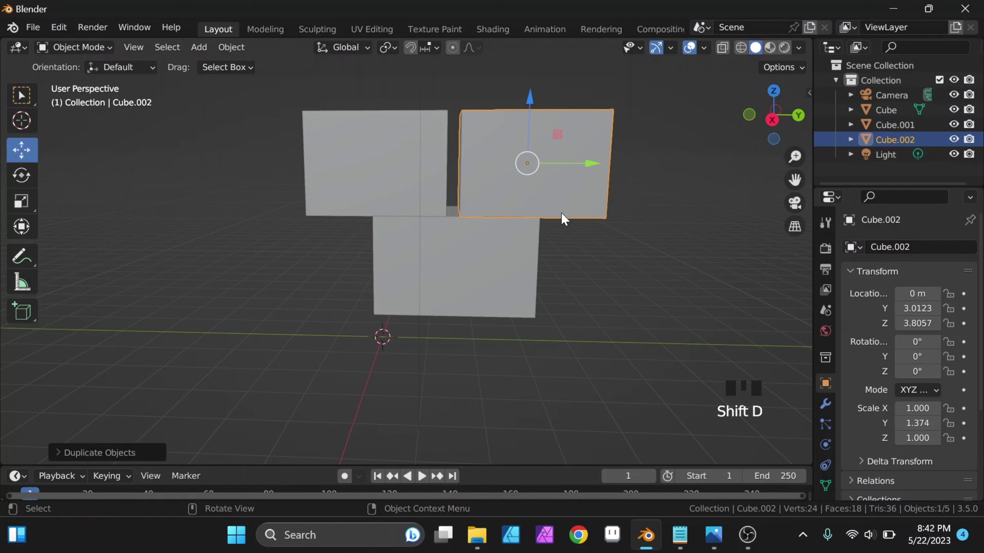
key(s)
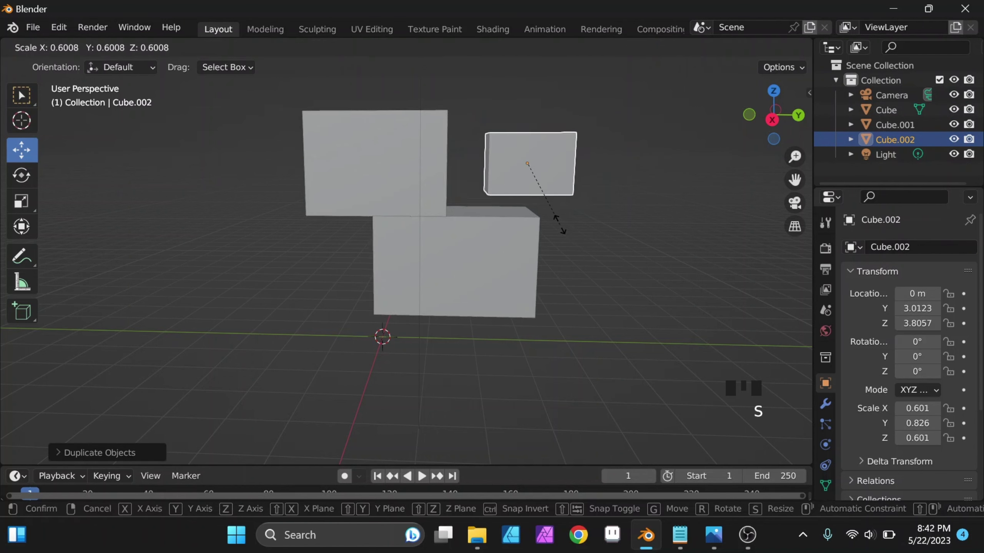
click(532, 130)
key(s)
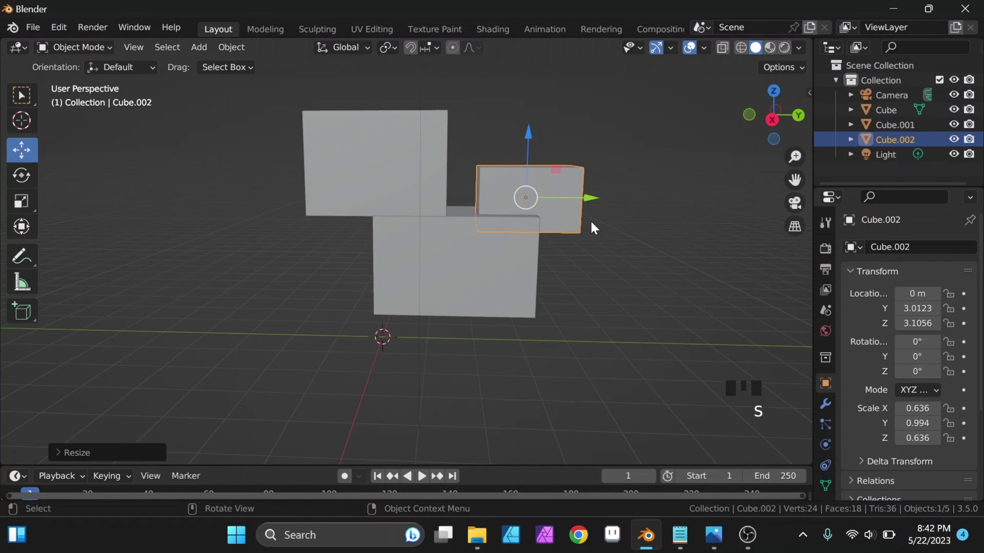
Step: Tilt the small block about 45° around X and move it onto the body's end as a tail
key(r)
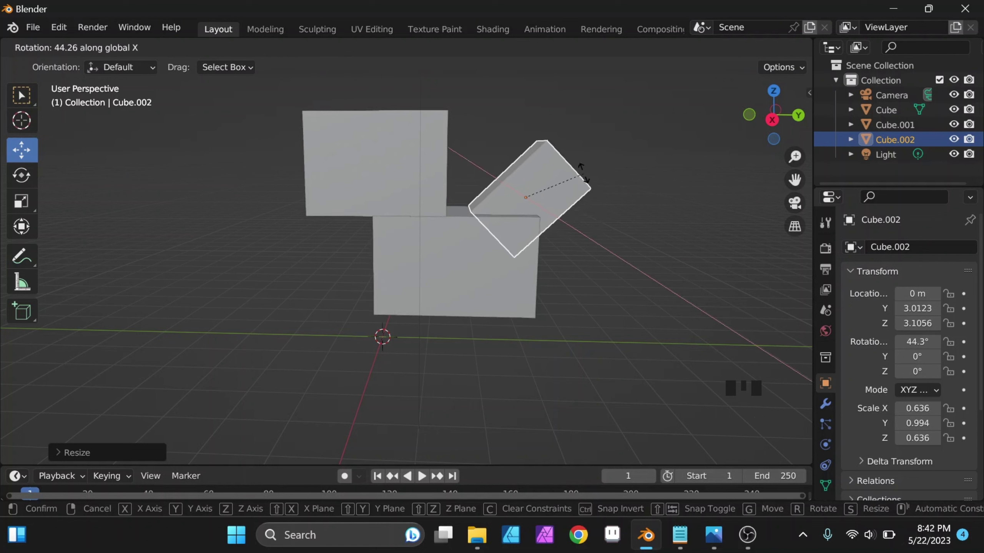
drag(528, 158, 584, 202)
drag(587, 218, 570, 232)
click(570, 232)
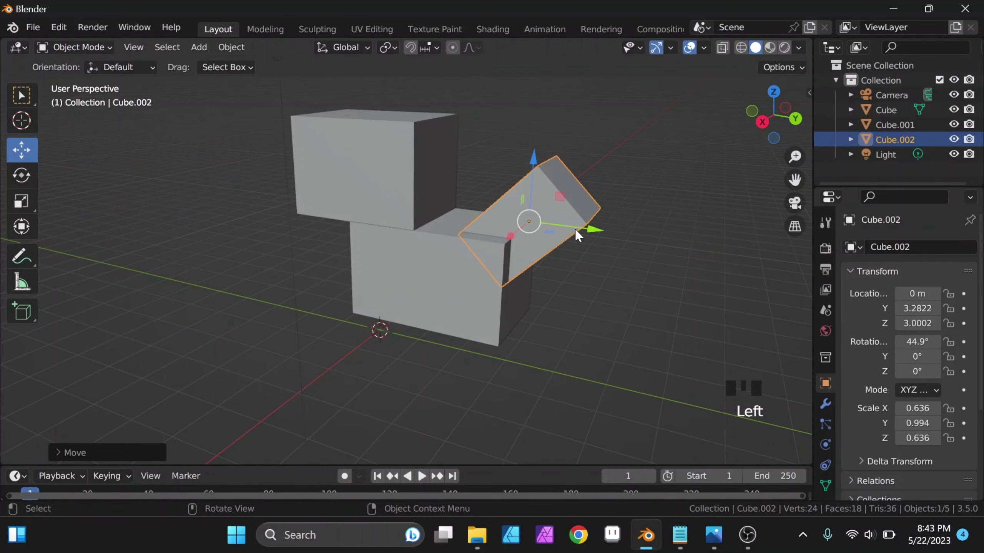
click(535, 172)
drag(553, 204, 461, 270)
click(461, 270)
drag(479, 277, 507, 287)
scroll(up, 3)
drag(490, 292, 440, 167)
drag(440, 167, 453, 252)
drag(453, 252, 458, 257)
Step: Duplicate the head as Cube.003, lower it beside the body in Front view and narrow it along X
key(shift+d)
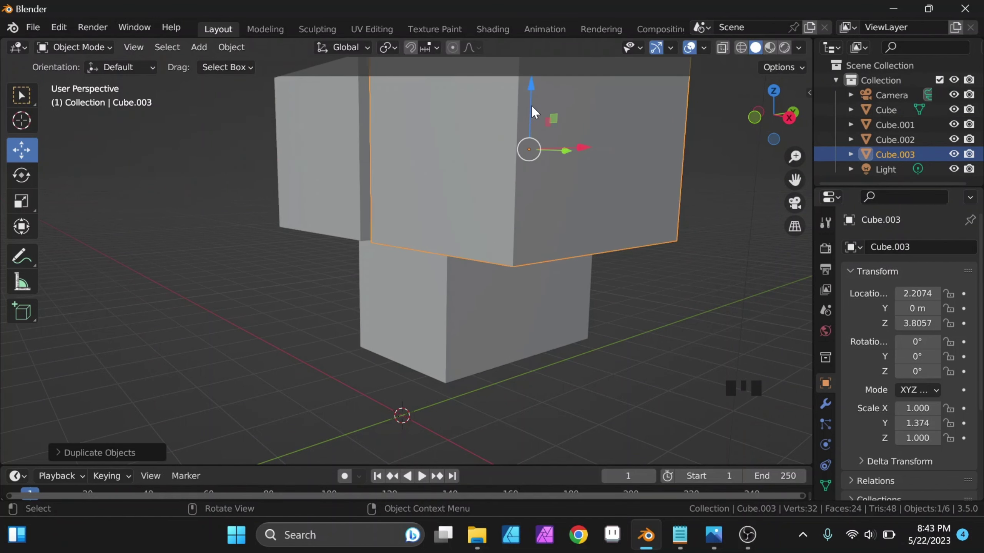
click(755, 124)
drag(583, 126, 580, 268)
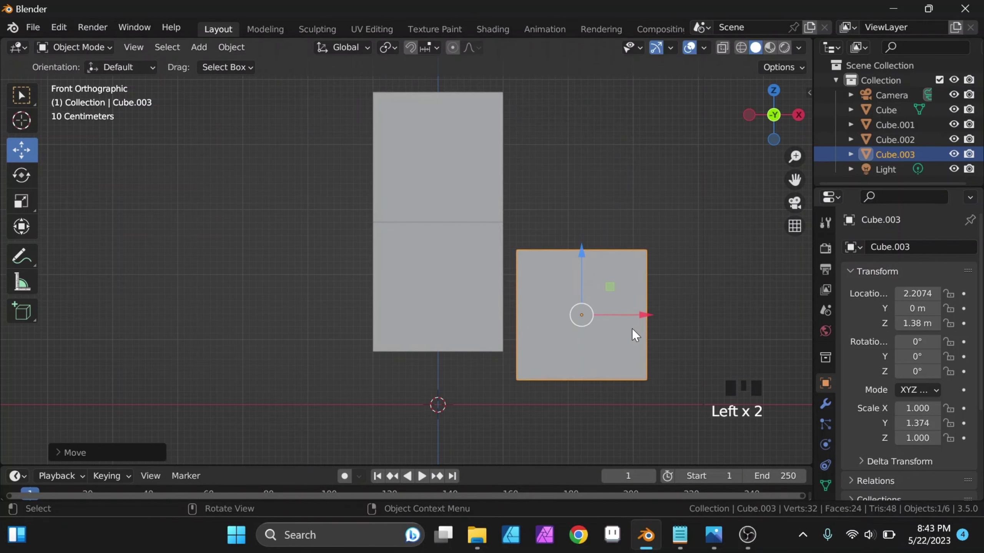
key(s)
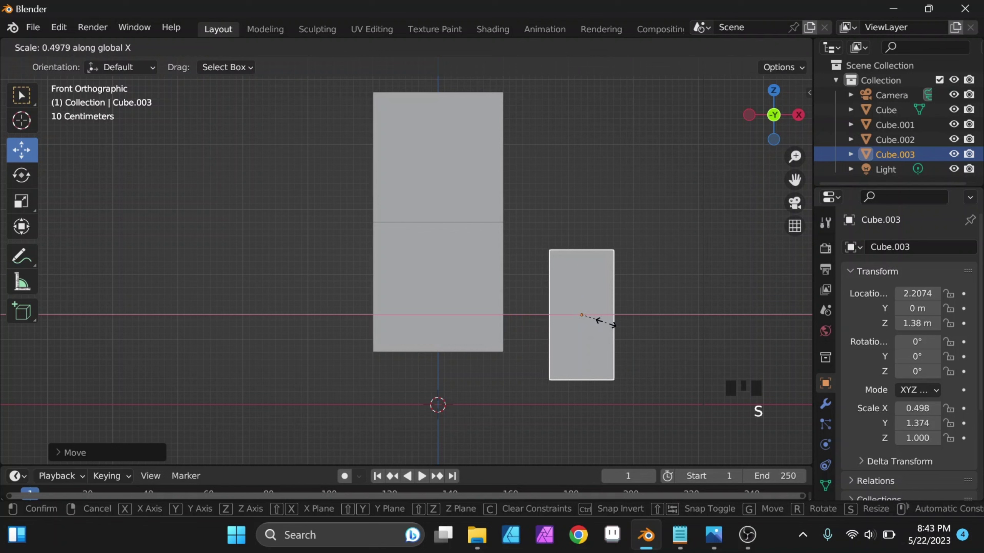
key(s)
click(644, 320)
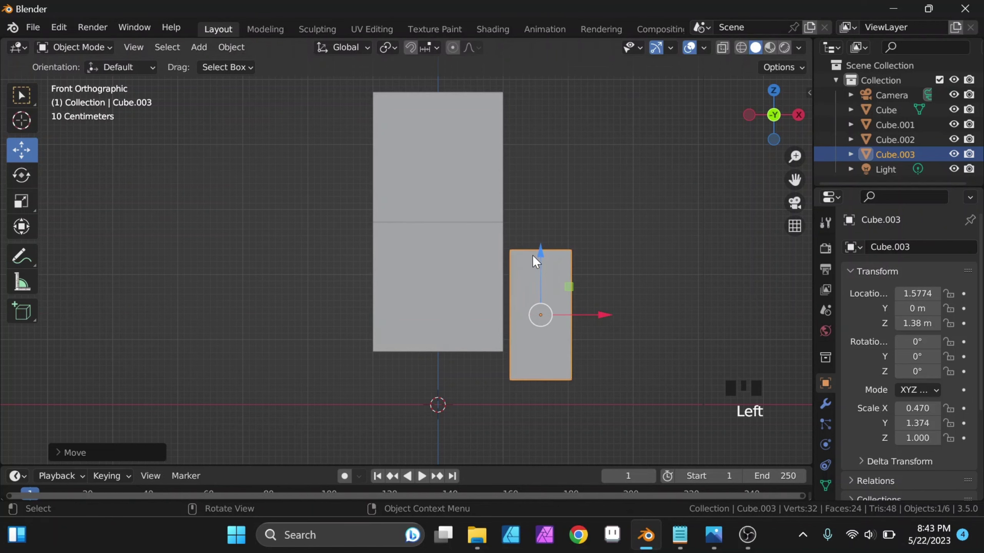
Step: Thin the leg front to back along Y and slide it under the front of the body
click(543, 259)
drag(554, 286, 512, 317)
scroll(down, 3)
key(s)
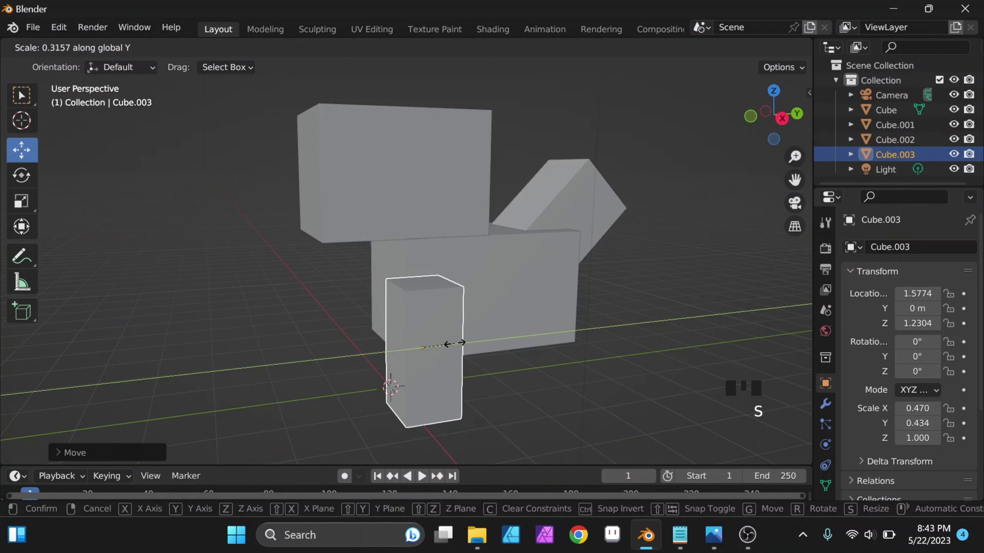
click(473, 351)
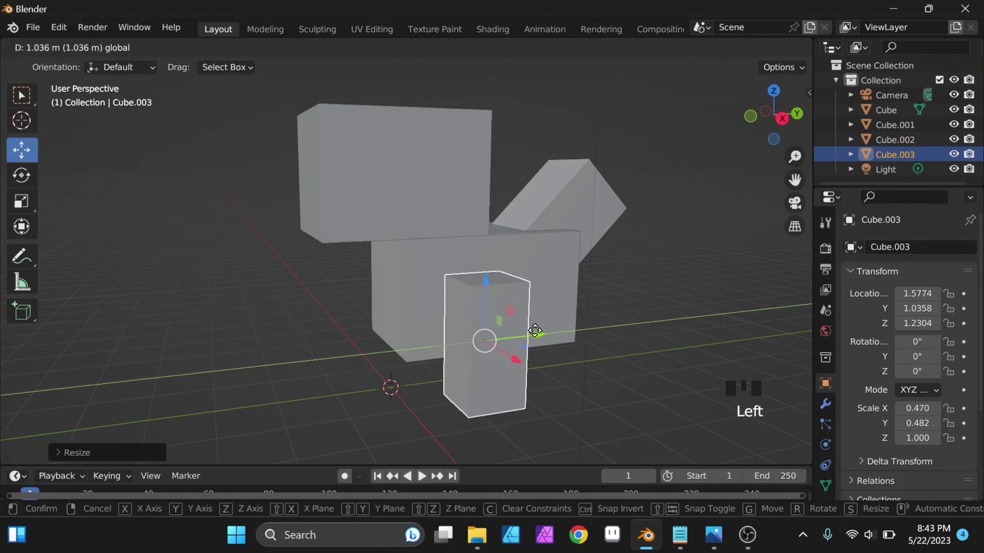
drag(540, 349, 609, 327)
scroll(up, 3)
drag(635, 351, 620, 344)
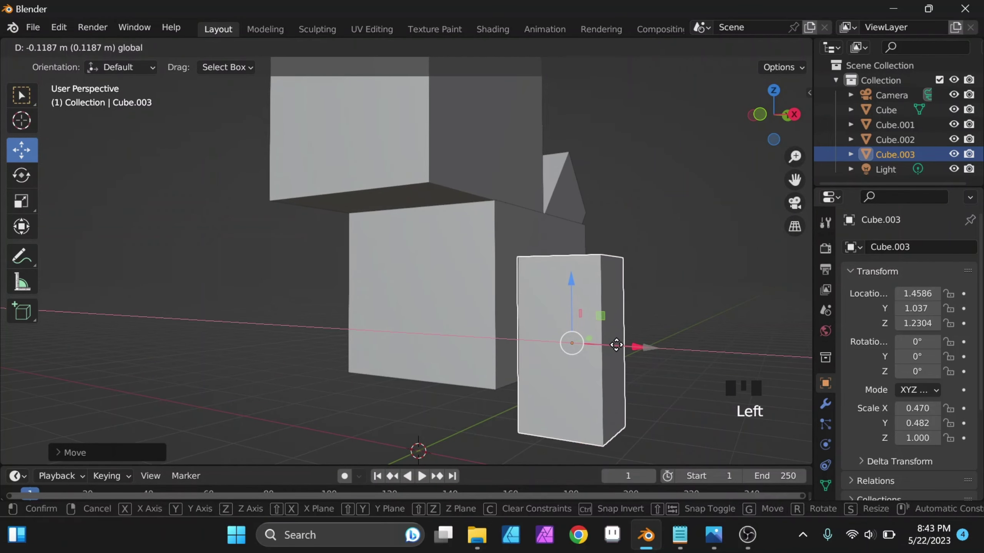
Step: Inspect the leg around the body and bring up its modifier properties
drag(618, 326, 496, 317)
scroll(down, 3)
drag(544, 327, 460, 292)
click(460, 292)
drag(482, 309, 508, 355)
drag(509, 355, 827, 408)
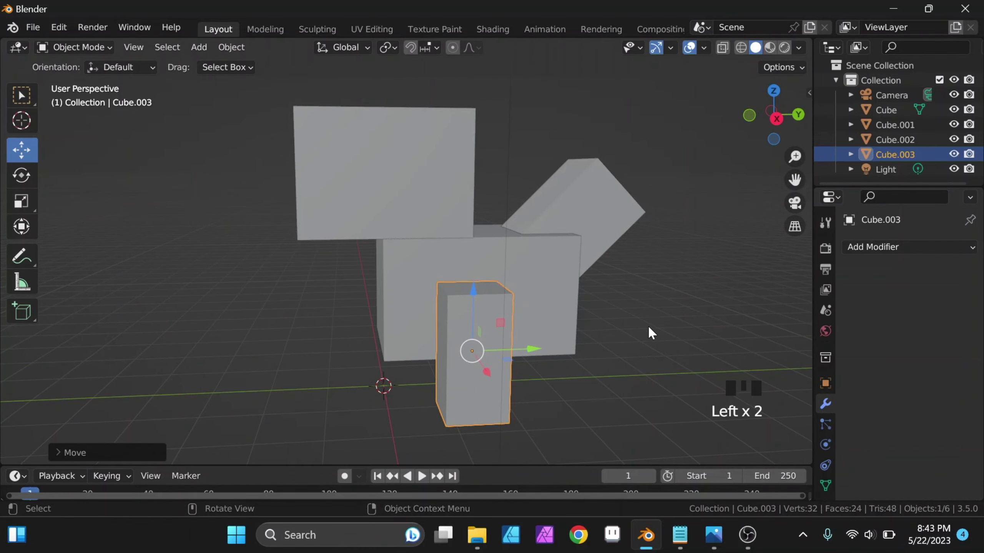
Step: Add a Mirror modifier on X to the leg using body block Cube.001 as mirror object
click(524, 357)
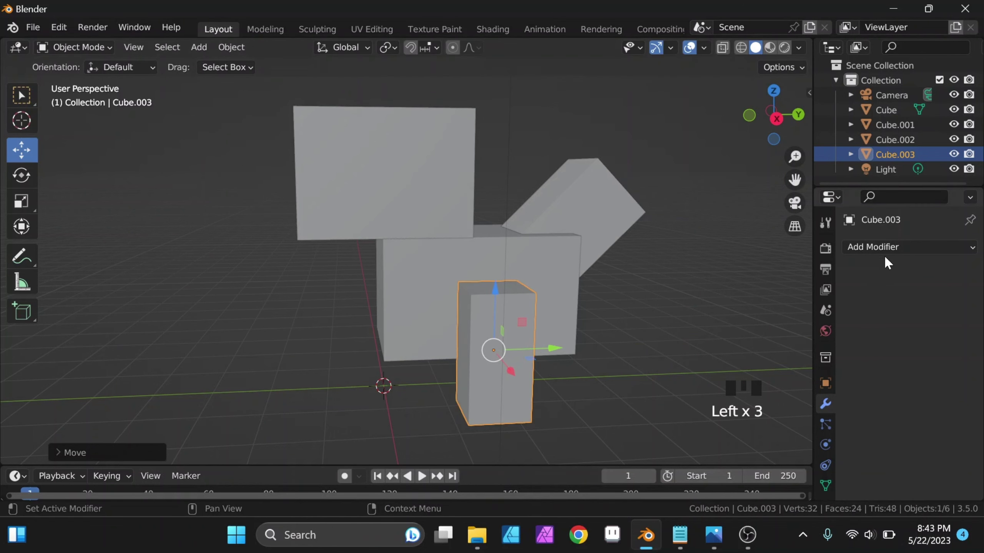
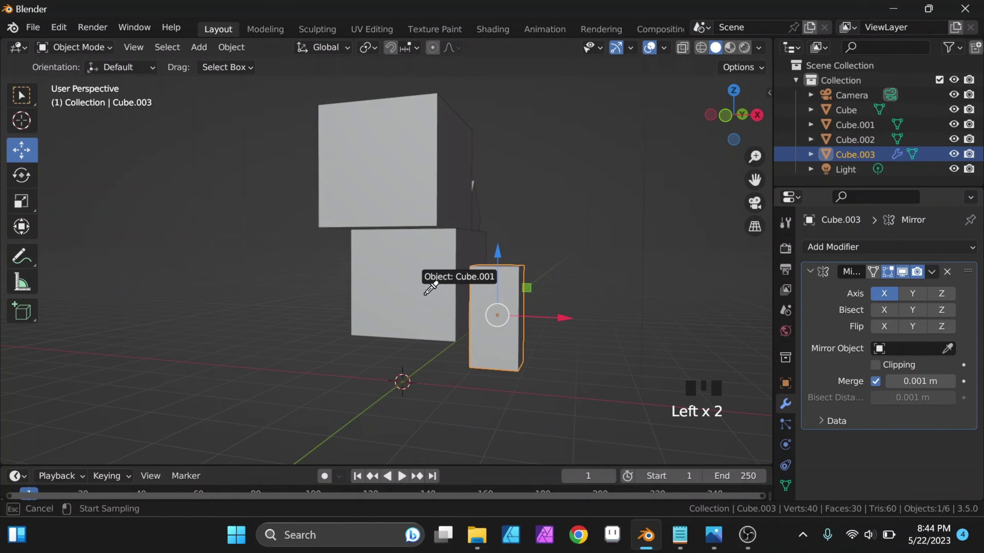
drag(459, 309, 522, 355)
click(522, 356)
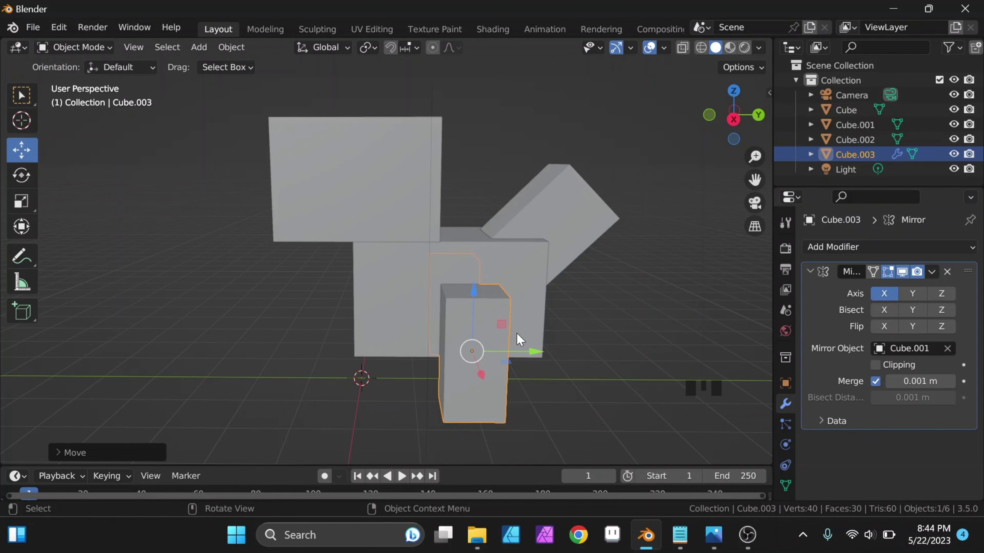
drag(514, 343, 508, 291)
click(508, 292)
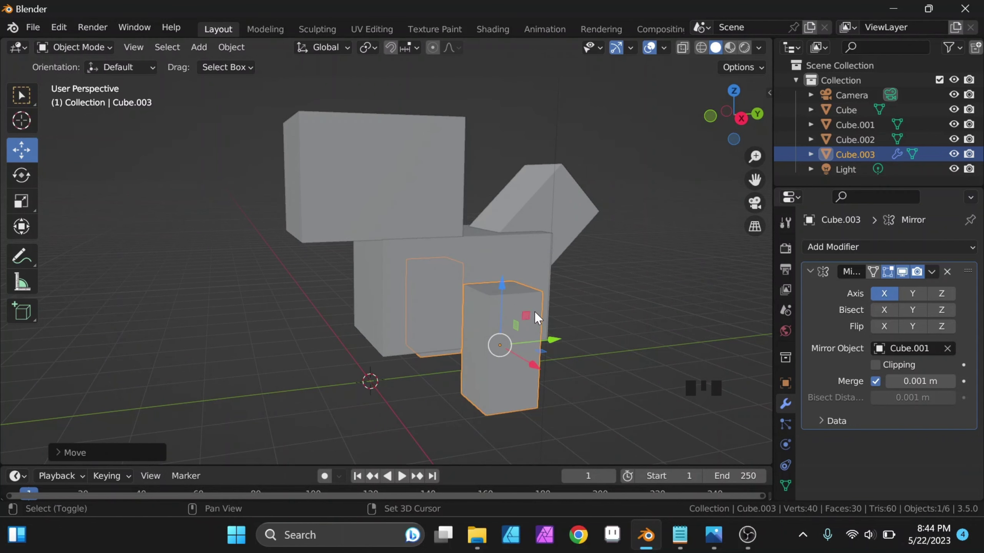
Step: Duplicate the mirrored leg as Cube.004 and shrink it into an arm
key(shift+d)
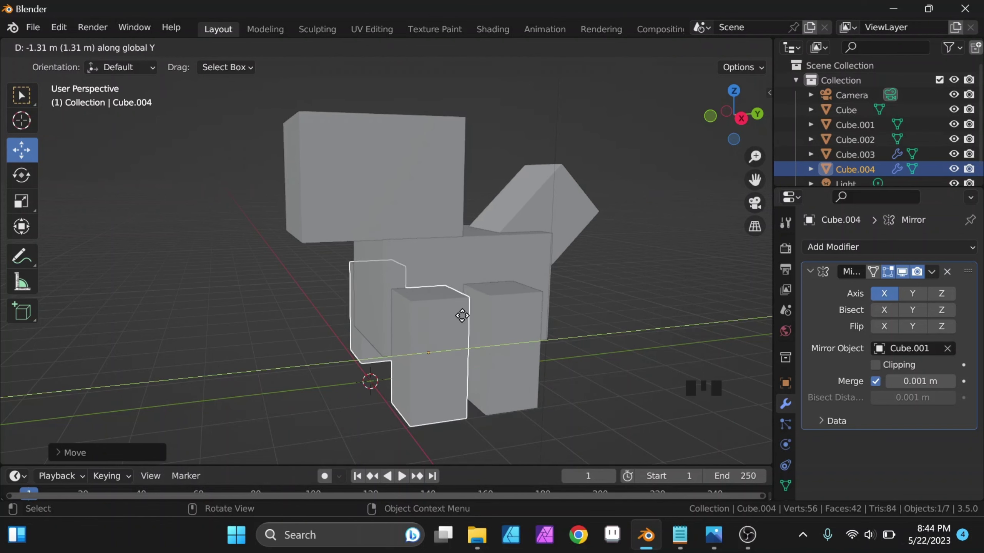
drag(505, 341, 569, 330)
scroll(up, 3)
key(s)
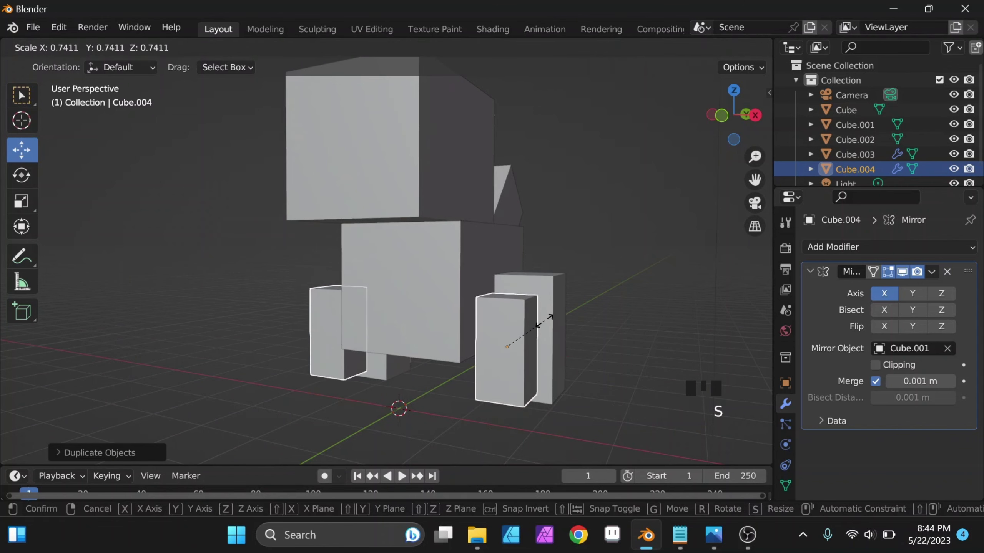
click(510, 314)
Step: Move the arm against the front of the body and tilt it downward around X
click(570, 311)
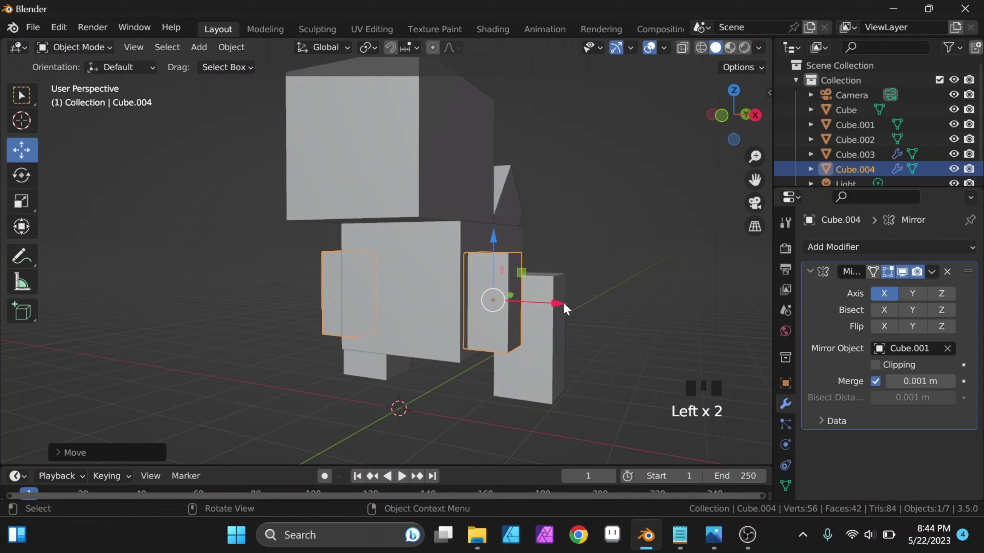
drag(605, 288, 474, 334)
key(e)
key(r)
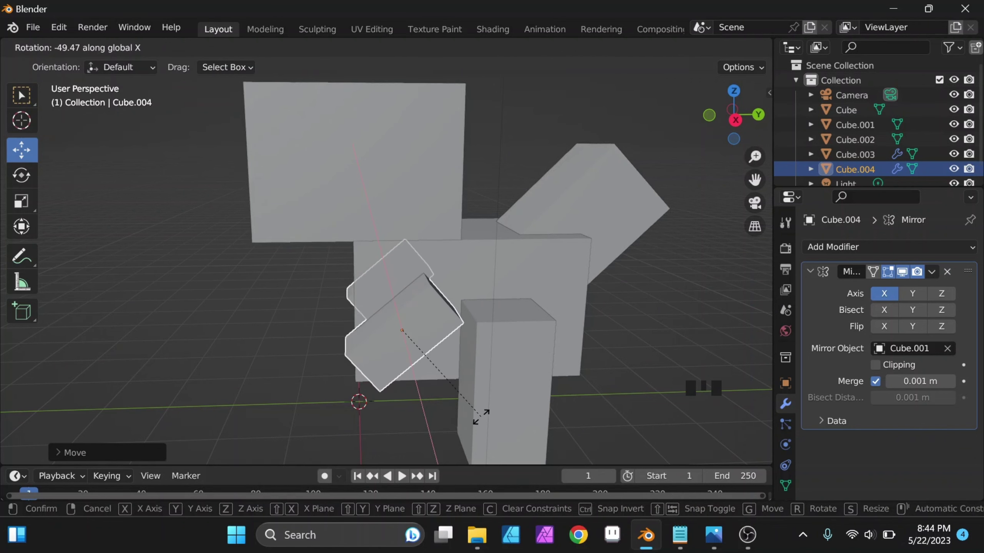
click(460, 334)
Step: Select the body block Cube.001 and enter Edit Mode with face select
drag(467, 344, 543, 315)
click(543, 314)
click(544, 317)
drag(570, 332, 494, 334)
scroll(down, 3)
drag(515, 340, 529, 289)
scroll(up, 3)
click(478, 272)
drag(435, 312, 91, 57)
drag(91, 56, 145, 52)
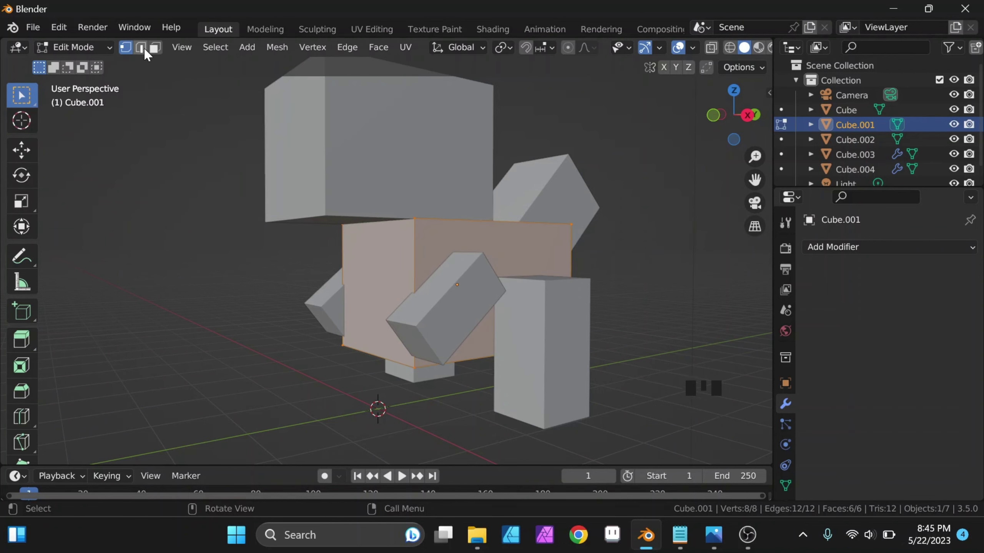
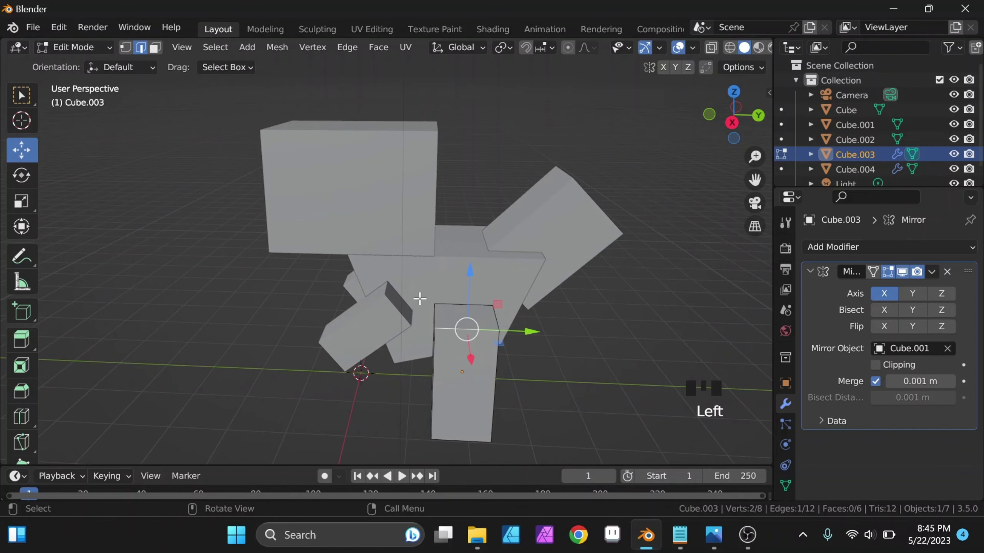
Step: Scale up the legs' top faces and the arm end face, stretching the leg top along X
click(156, 51)
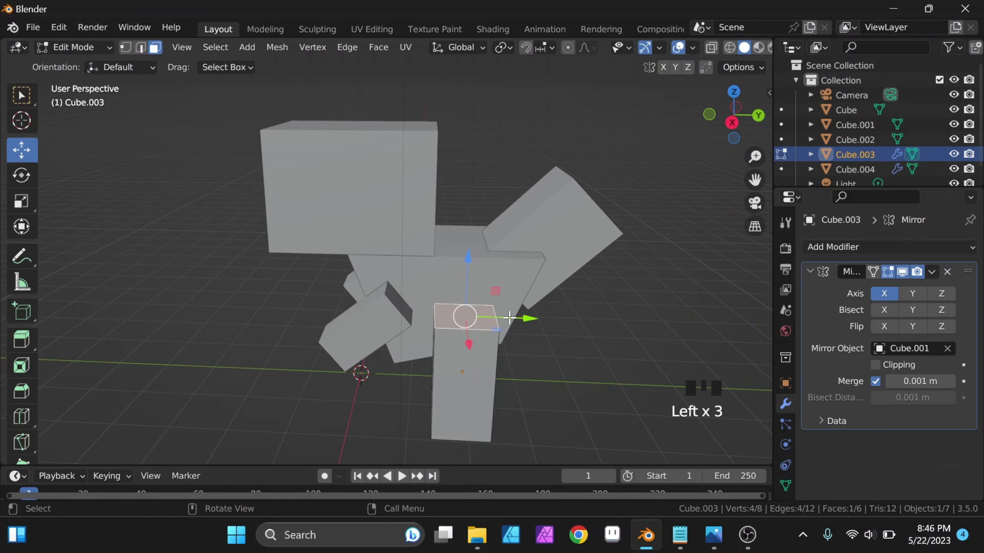
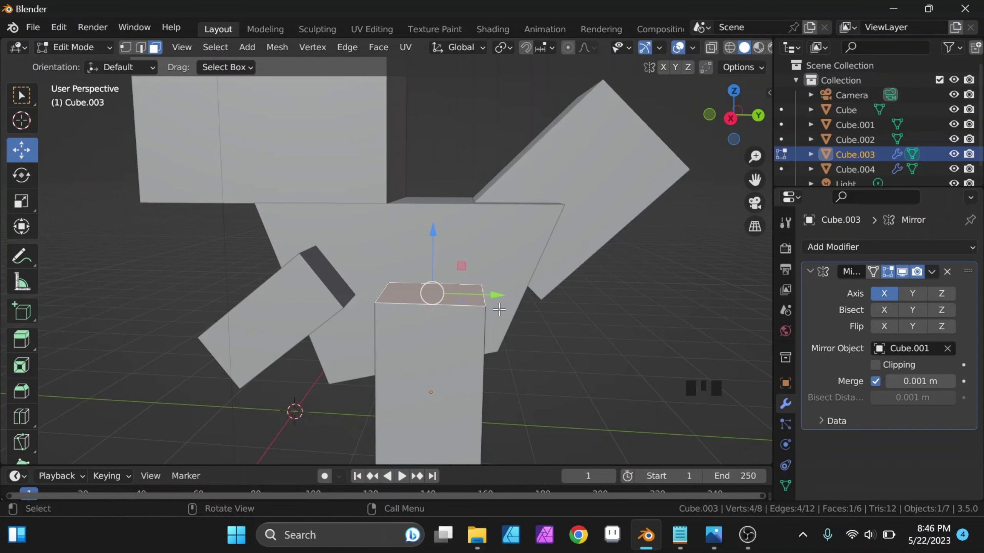
key(s)
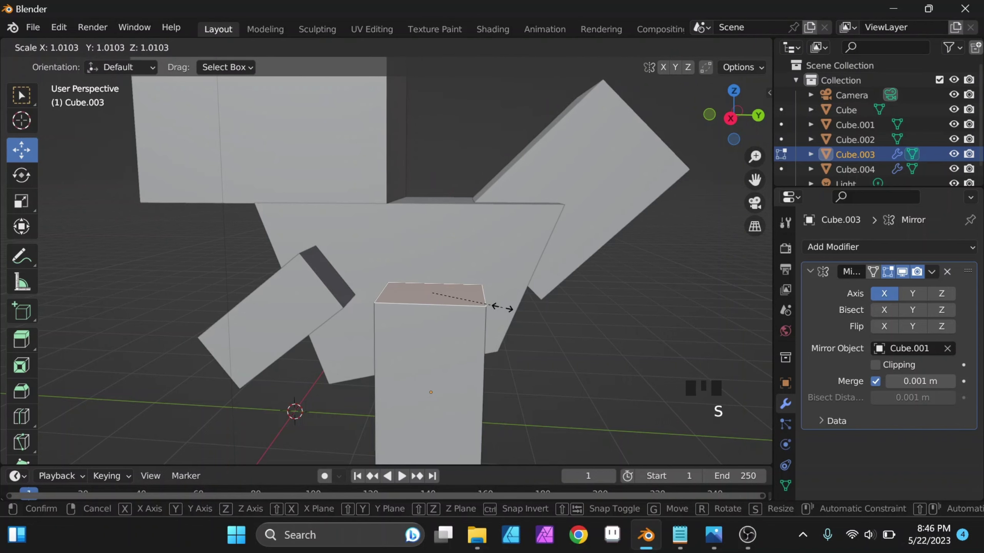
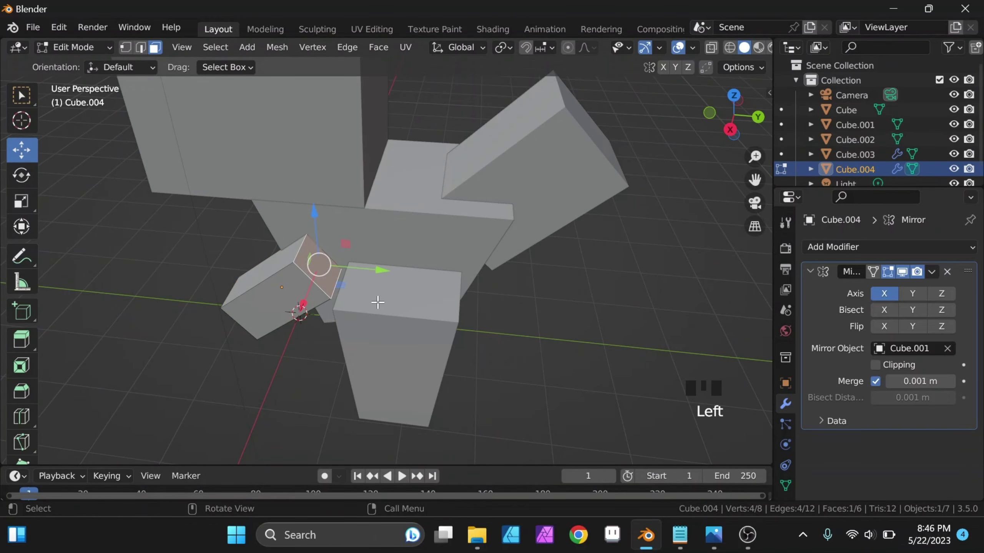
key(s)
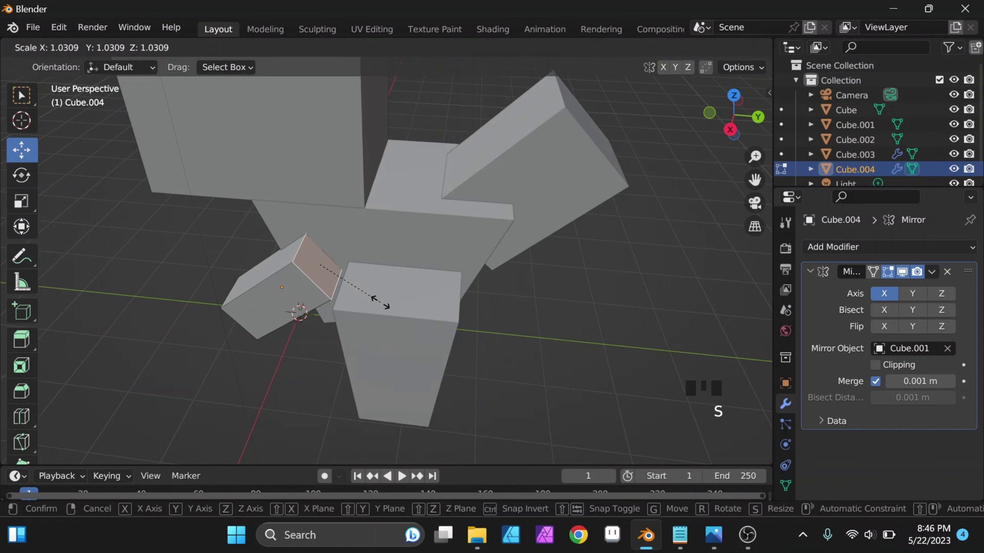
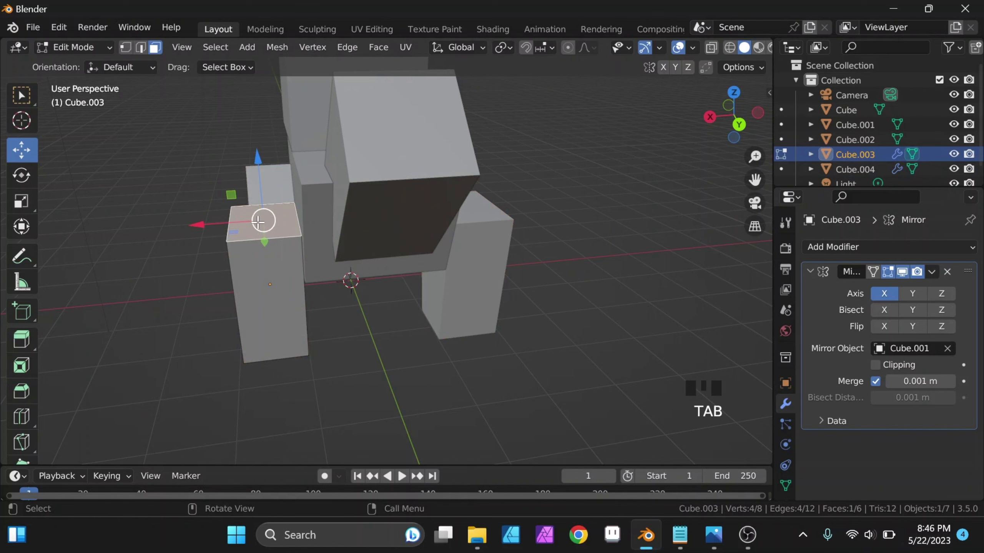
key(s)
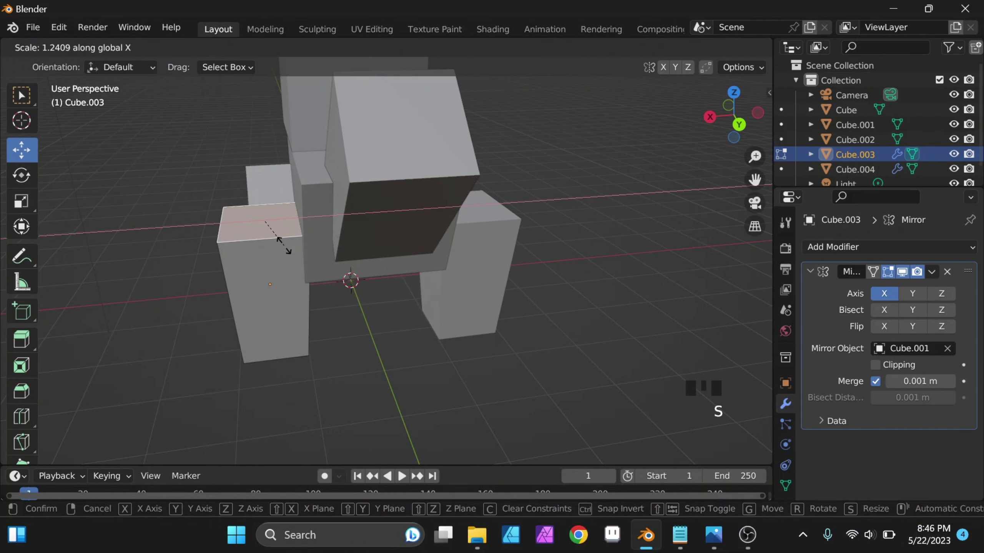
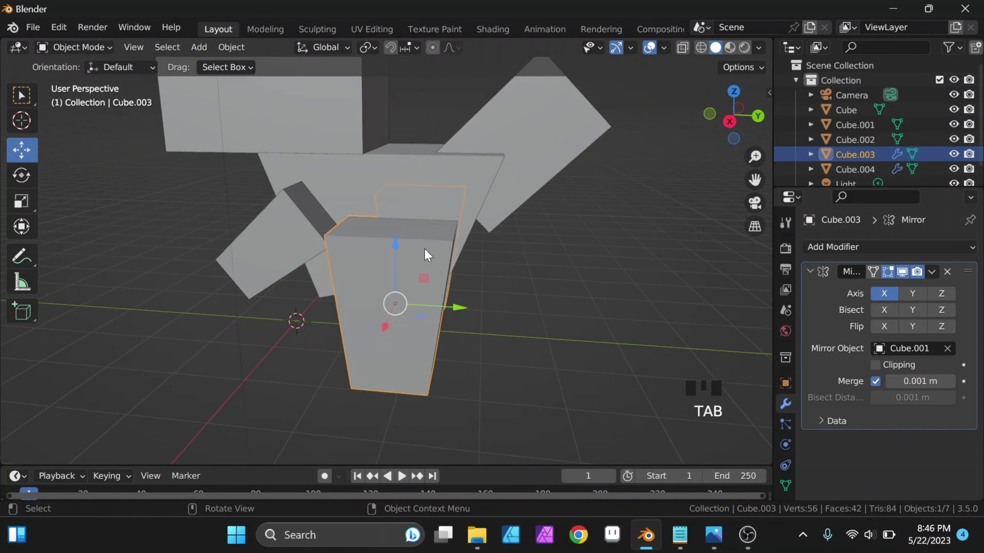
Step: Select the tail Cube.002 and scale its end face in Edit Mode to taper the tip
scroll(down, 3)
drag(458, 272, 554, 274)
click(555, 274)
drag(539, 278, 482, 196)
click(482, 196)
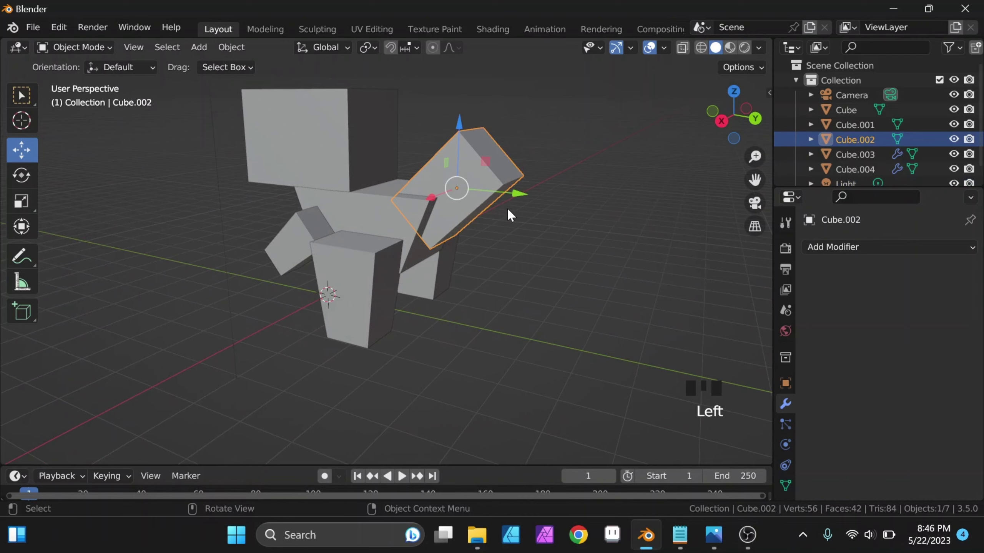
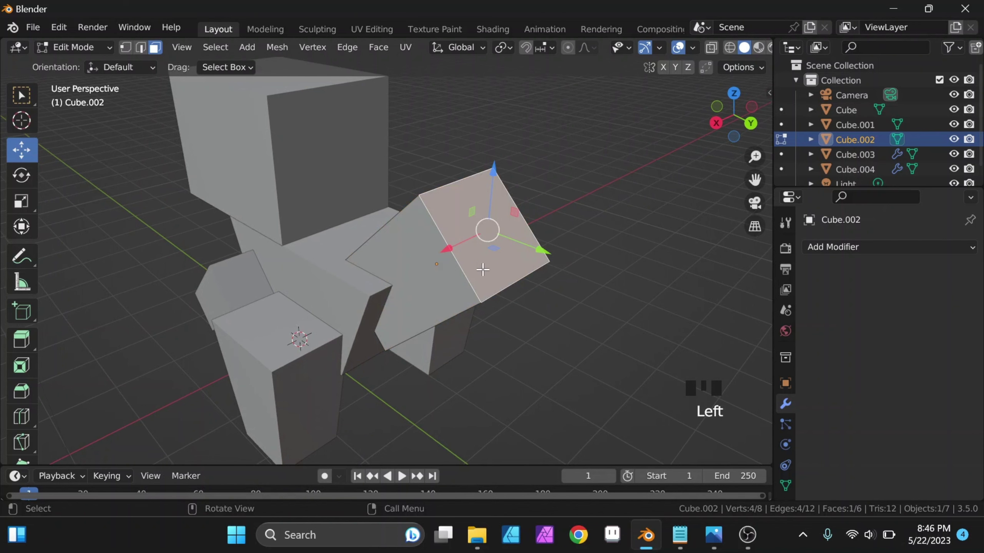
key(s)
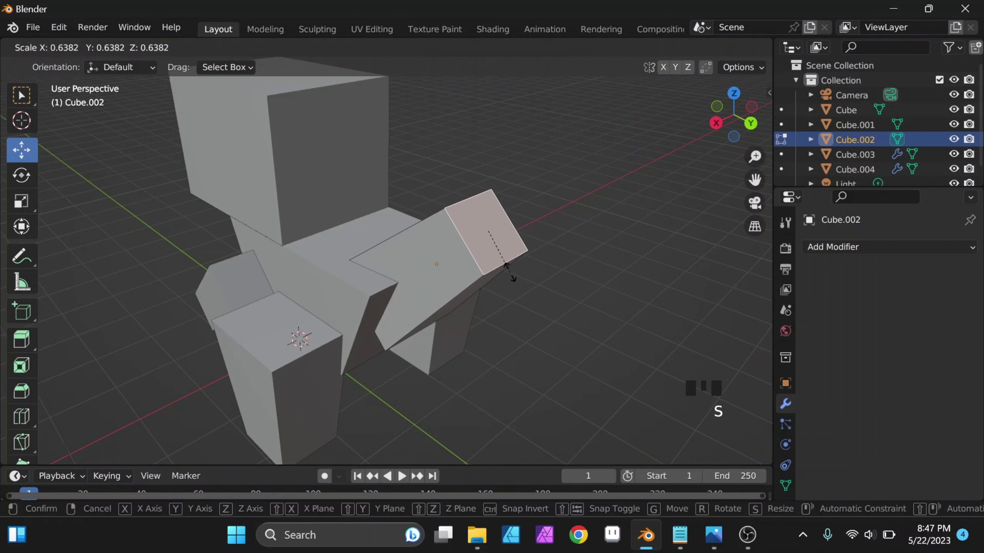
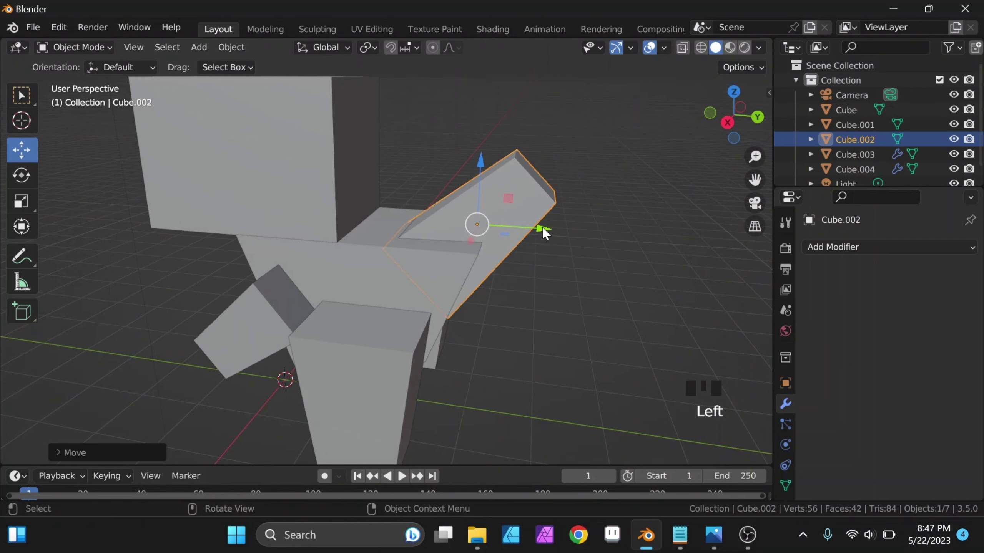
Step: Move the tail behind the body, rotate it to a new angle and resize it
drag(537, 220, 564, 205)
key(r)
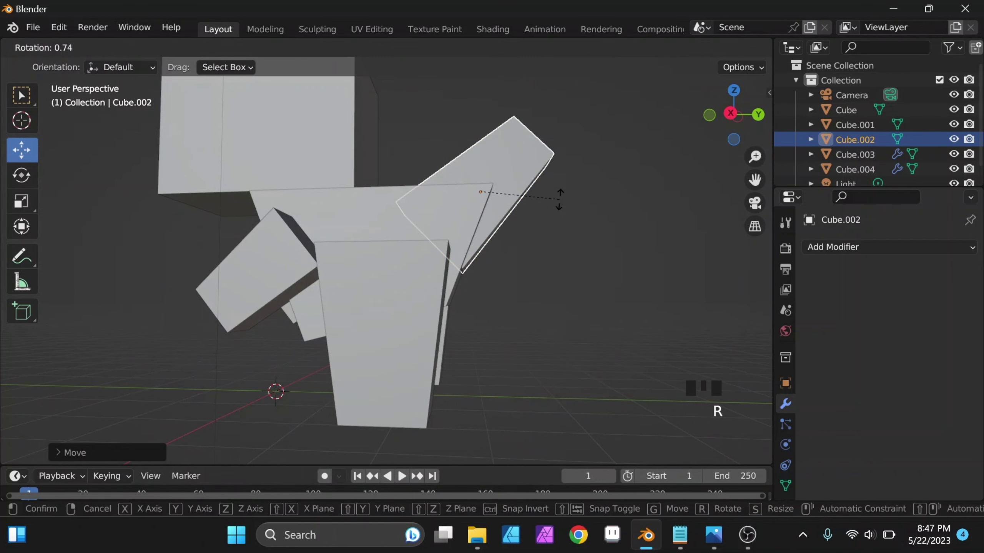
click(541, 198)
drag(549, 235, 467, 259)
key(s)
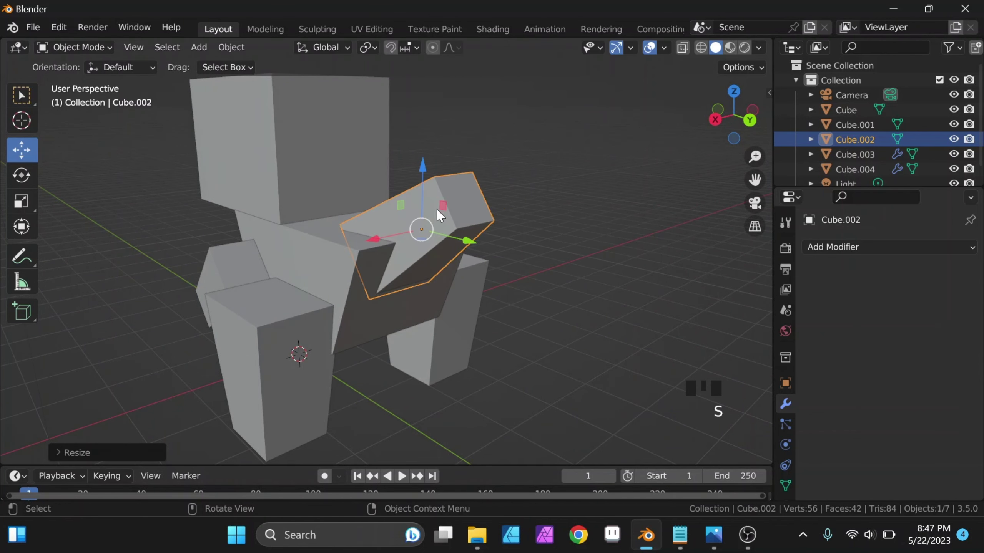
click(417, 181)
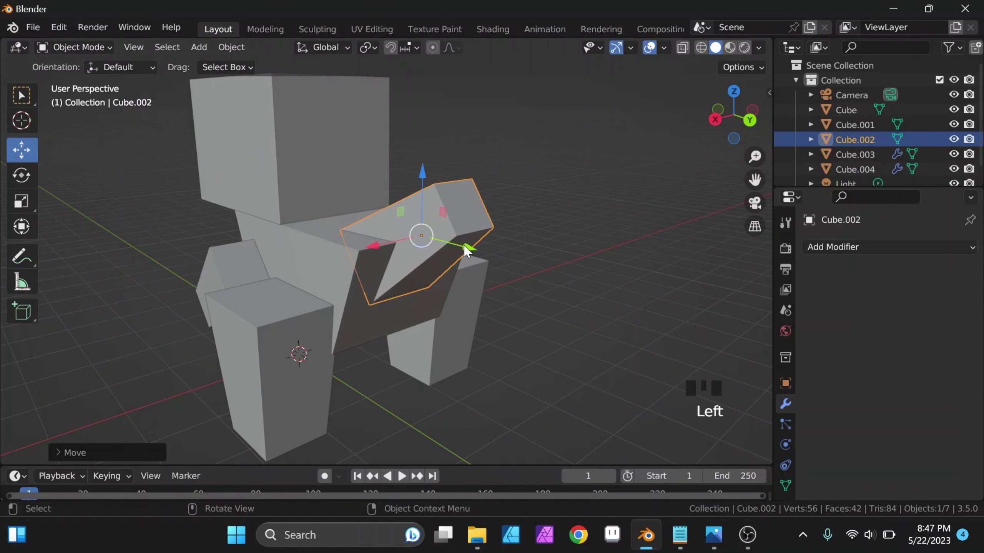
Step: Fine-tune the tail's placement behind the body with small moves, back in Object Mode
drag(479, 253, 576, 228)
click(576, 228)
drag(563, 241, 549, 217)
click(549, 217)
click(561, 225)
click(533, 199)
drag(546, 213, 572, 222)
click(572, 222)
click(497, 177)
click(579, 196)
drag(578, 242, 464, 246)
scroll(down, 3)
drag(456, 255, 598, 428)
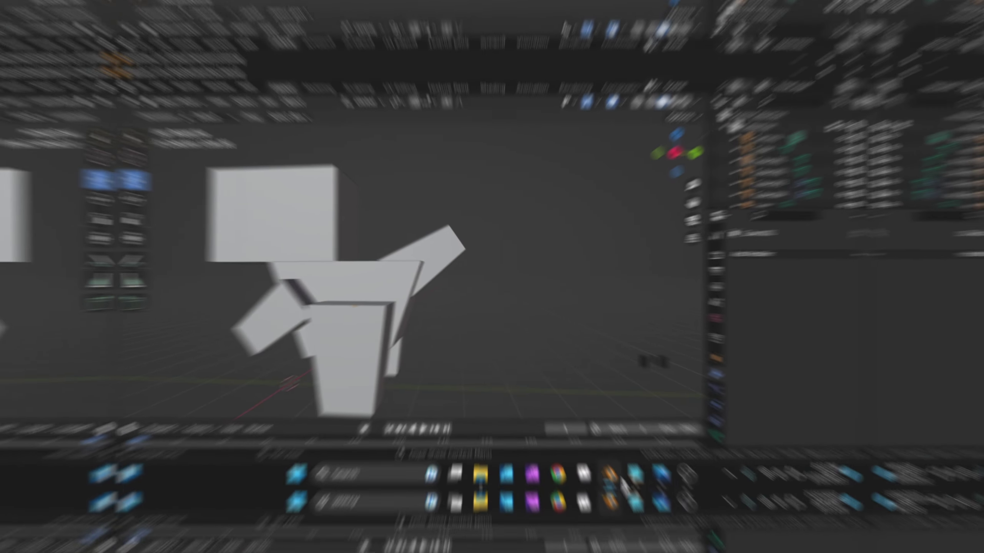
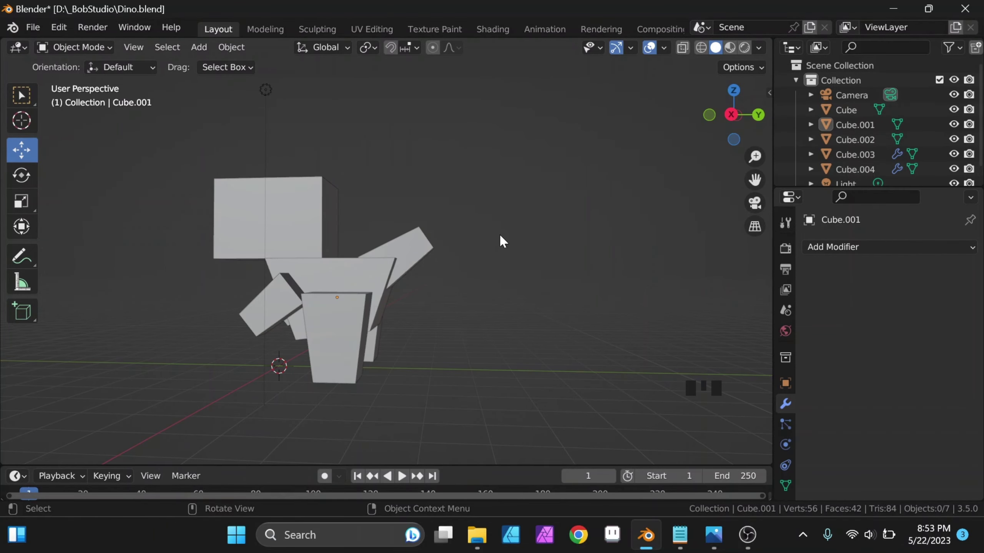
drag(446, 254, 697, 505)
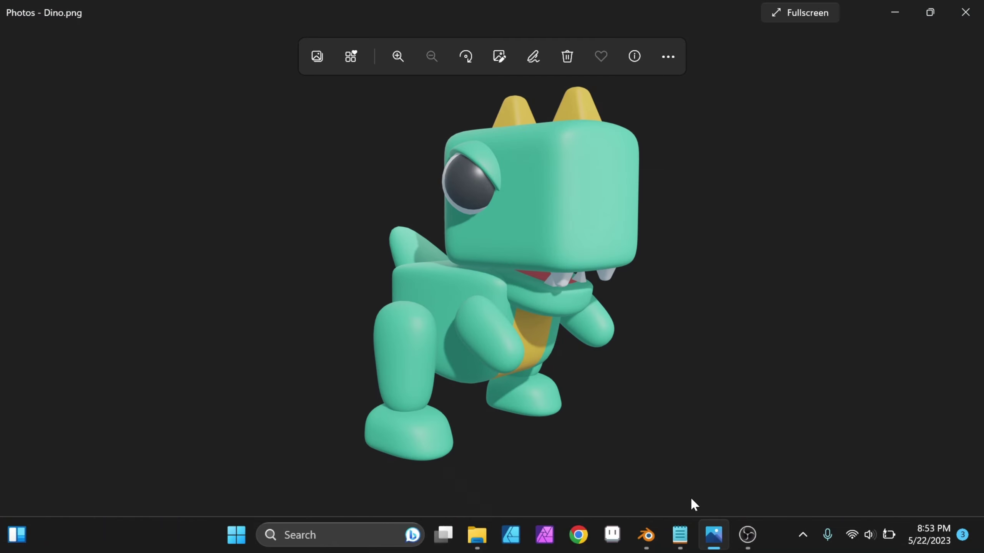
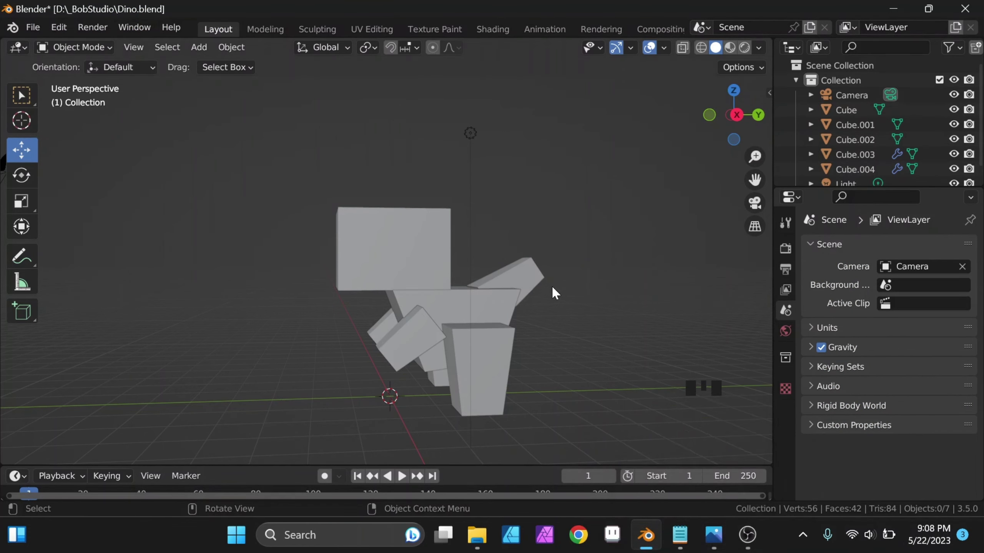
Step: Orbit around the figure and select the tail piece Cube.002
scroll(up, 3)
drag(576, 305, 562, 320)
scroll(up, 3)
drag(570, 329, 589, 288)
click(589, 288)
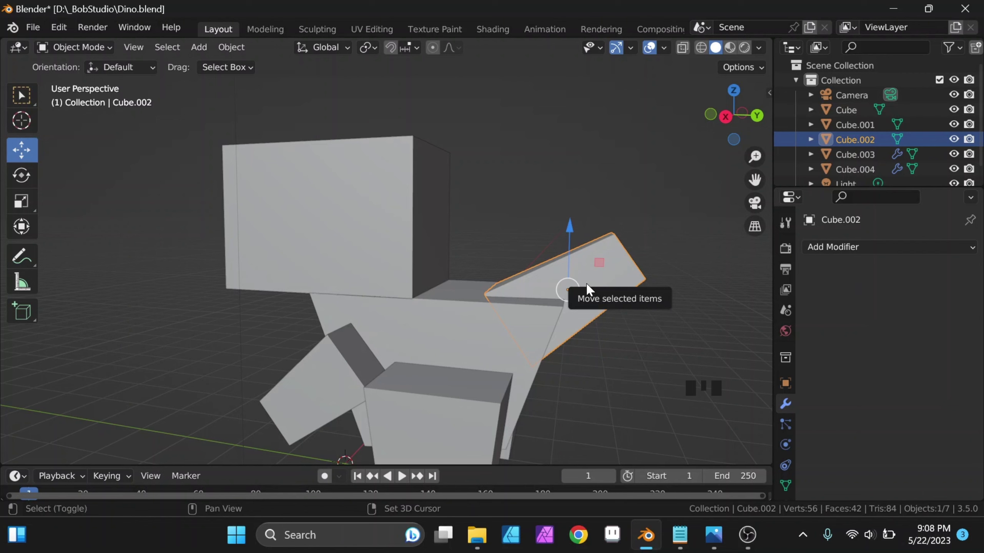
Step: Duplicate the tail as Cube.005, clear its rotation with Alt+R and shrink it into a small wedge
key(shift+d)
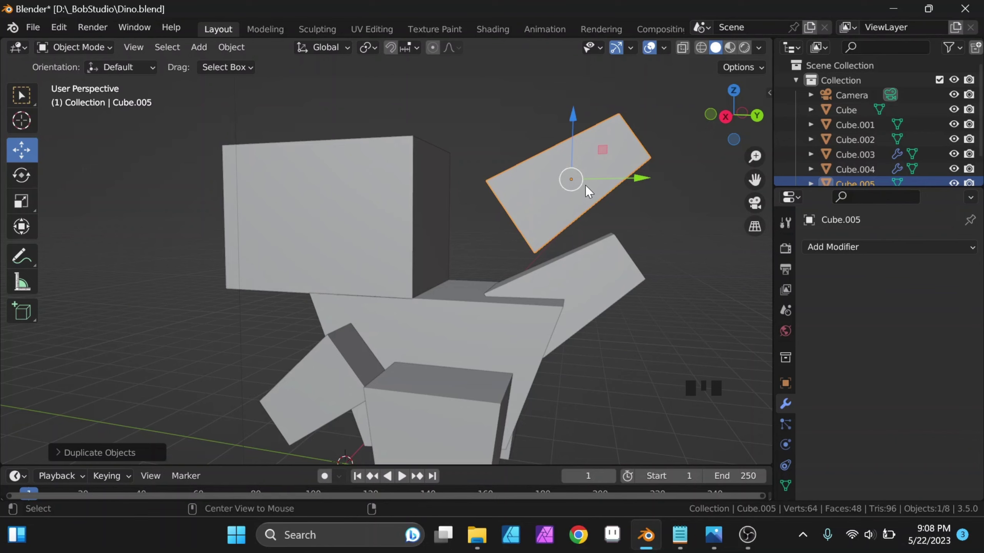
key(alt+r)
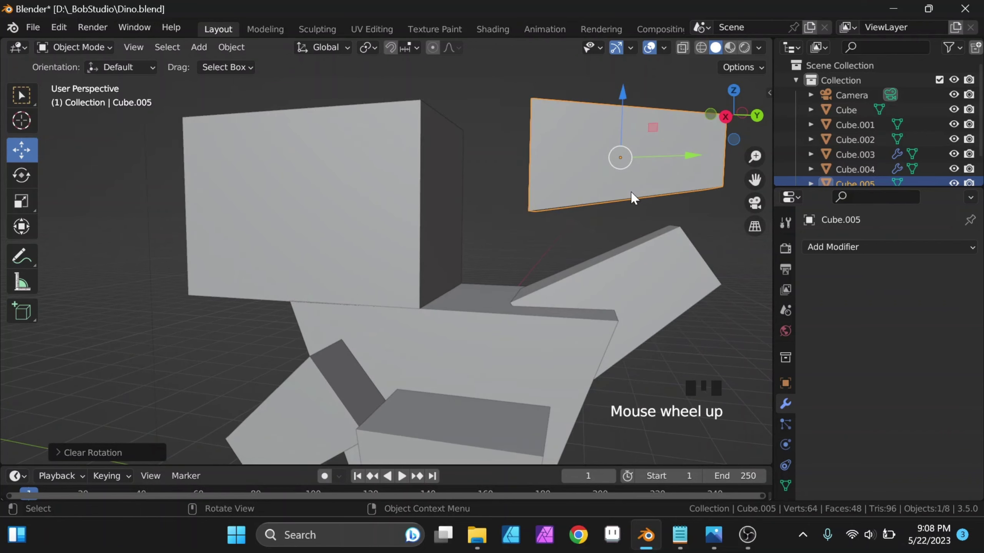
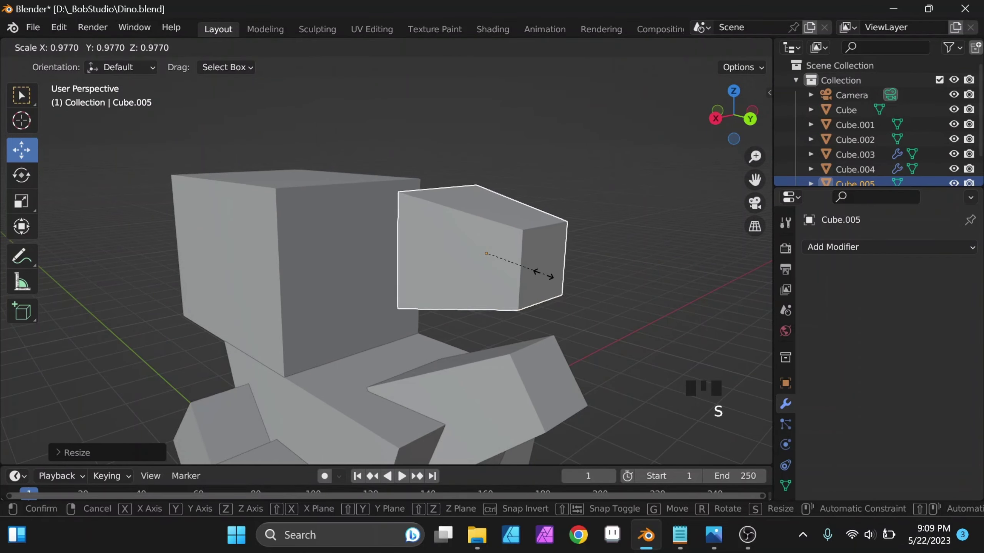
drag(554, 267, 573, 191)
click(573, 191)
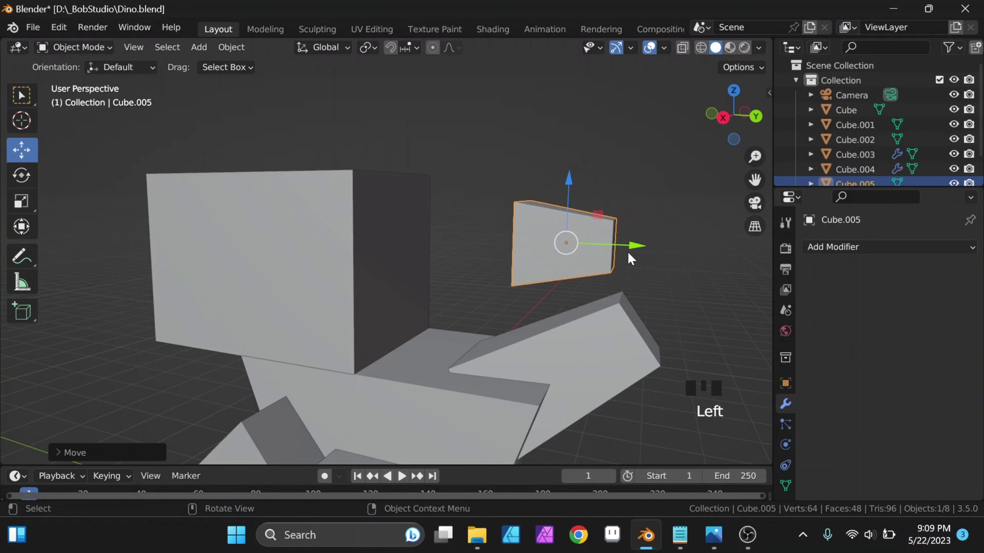
Step: Move the wedge against the front of the head block
click(630, 250)
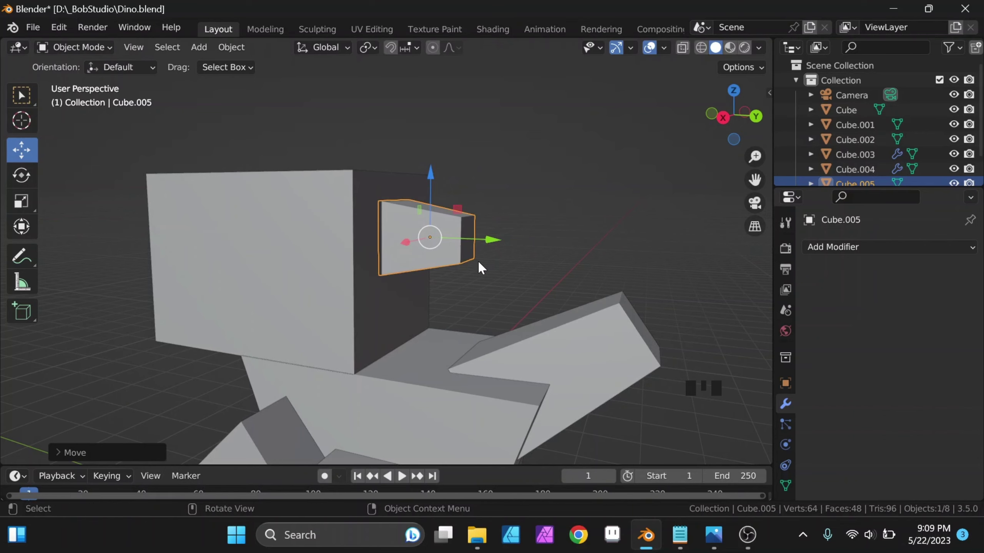
drag(492, 271, 463, 209)
click(464, 210)
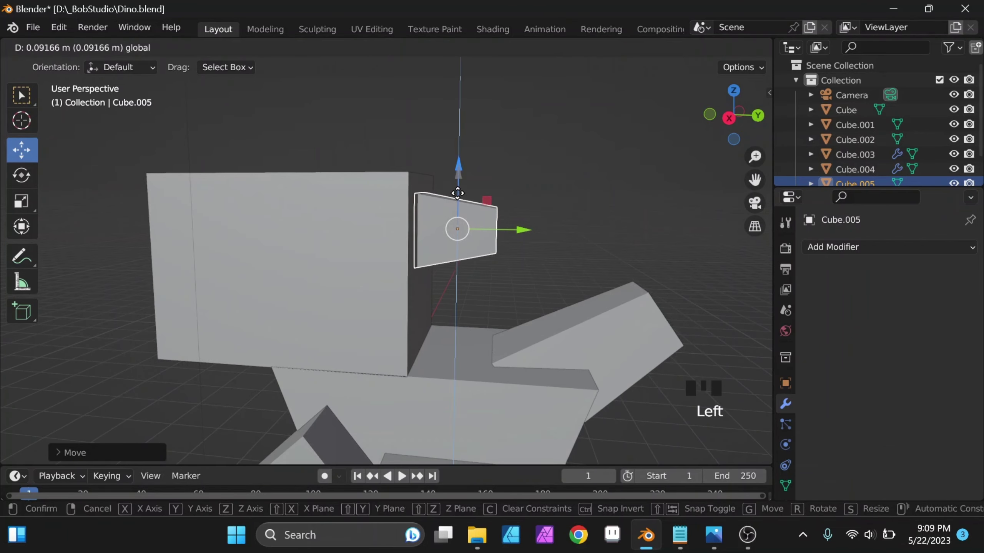
Step: Duplicate the wedge block and set the copy just below the first to form a lower jaw
key(shift+d)
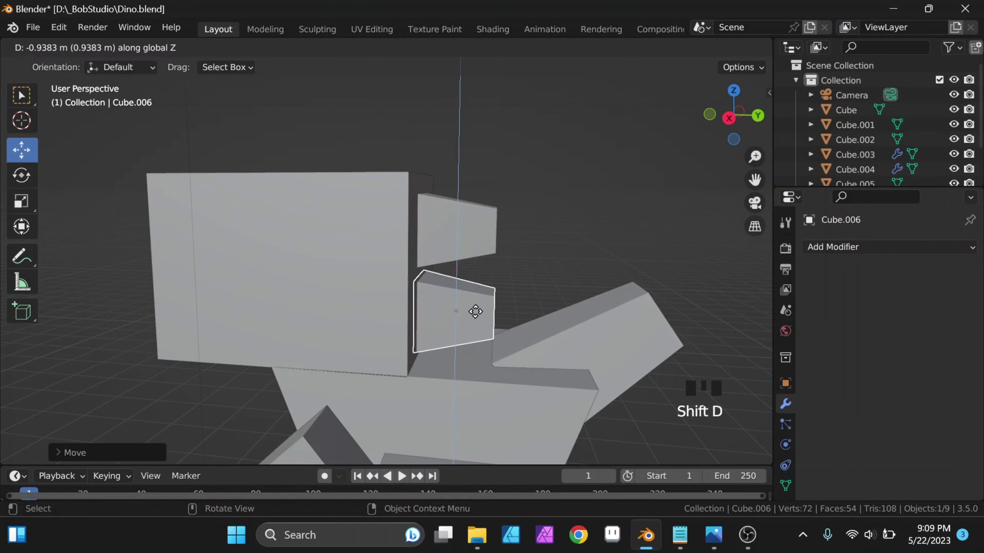
drag(503, 301, 437, 225)
click(438, 226)
click(422, 211)
click(484, 210)
Step: Adjust the lower wedge's position and select both jaw wedges together
drag(508, 250, 492, 325)
click(492, 324)
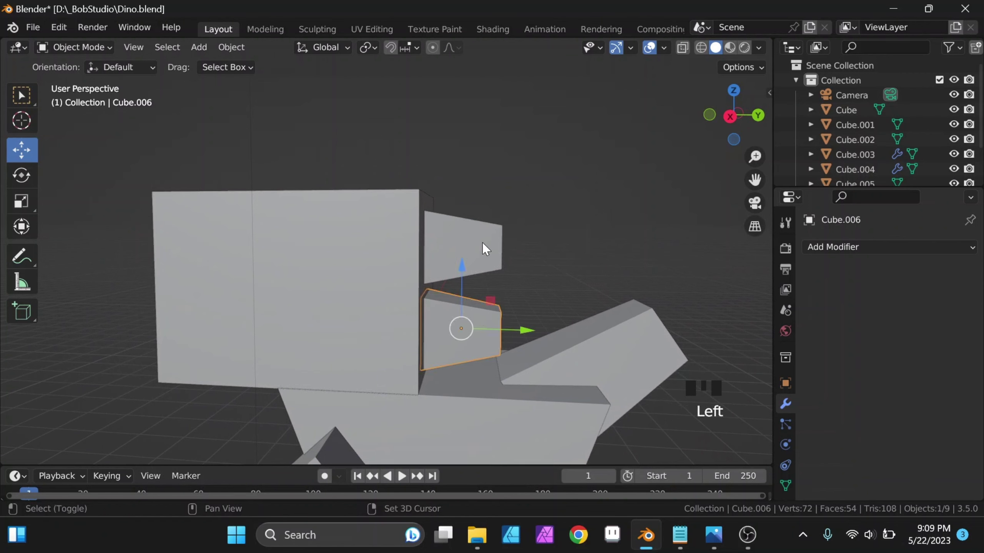
click(487, 250)
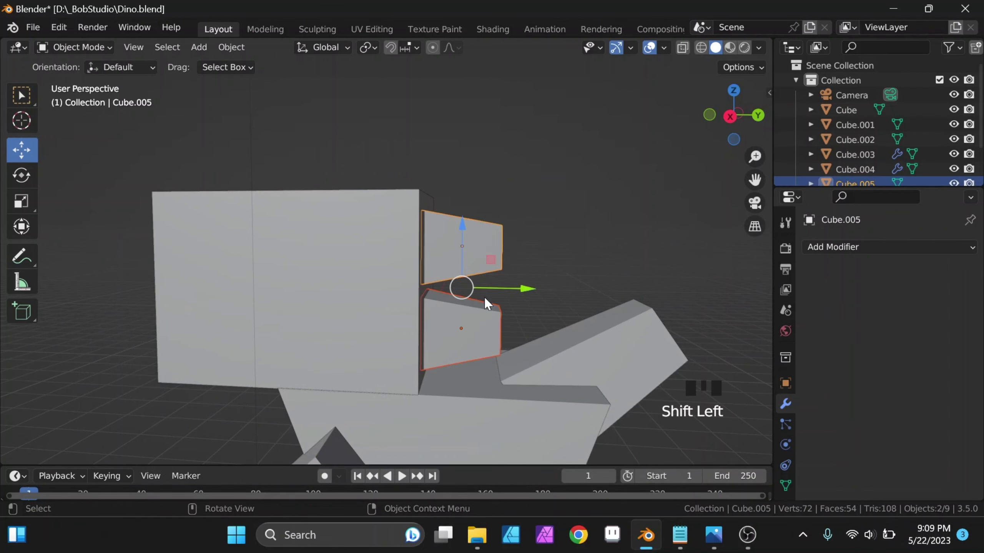
click(495, 317)
click(494, 257)
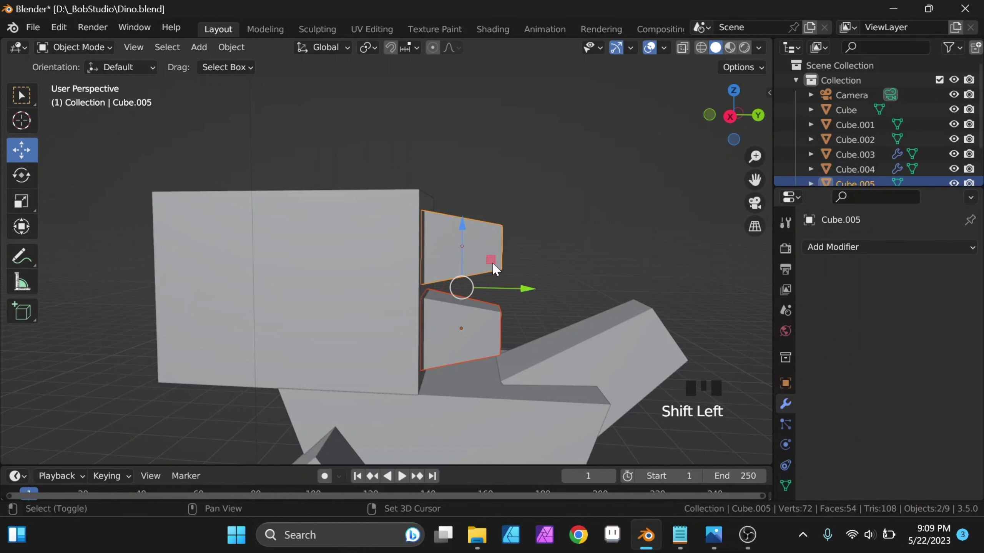
Step: Duplicate both jaw wedges, rotate the copies upright and rest them on top of the head as horns
key(shift+d)
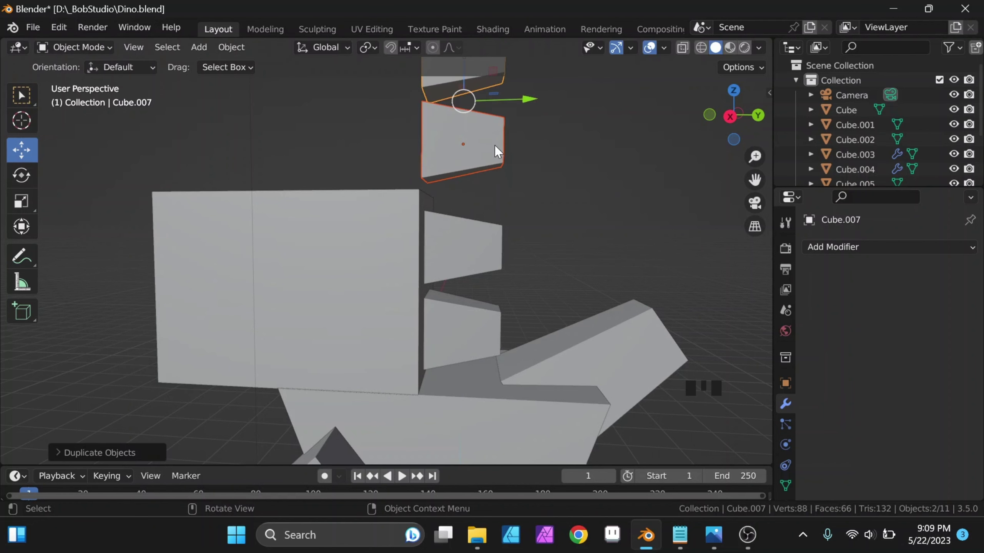
drag(513, 226, 515, 252)
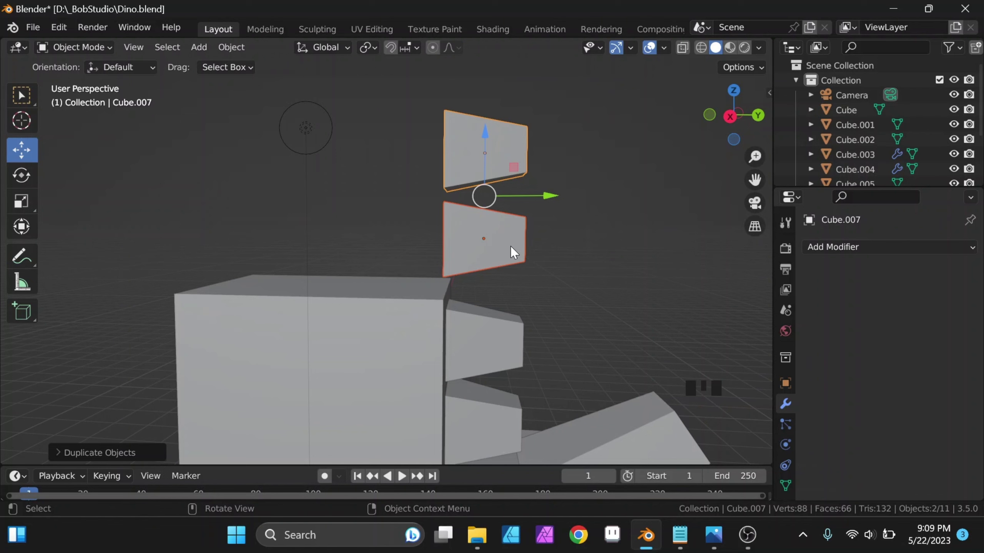
key(r)
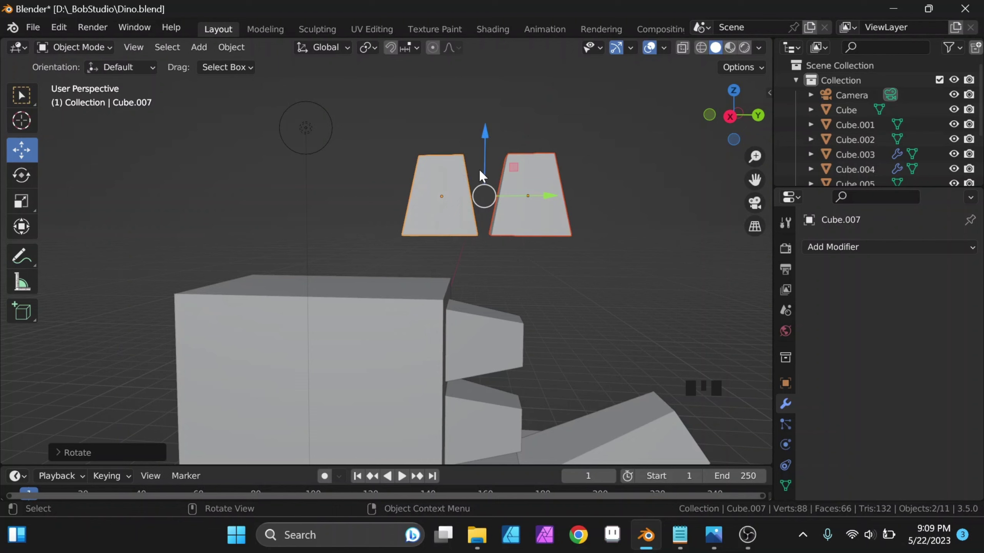
click(491, 160)
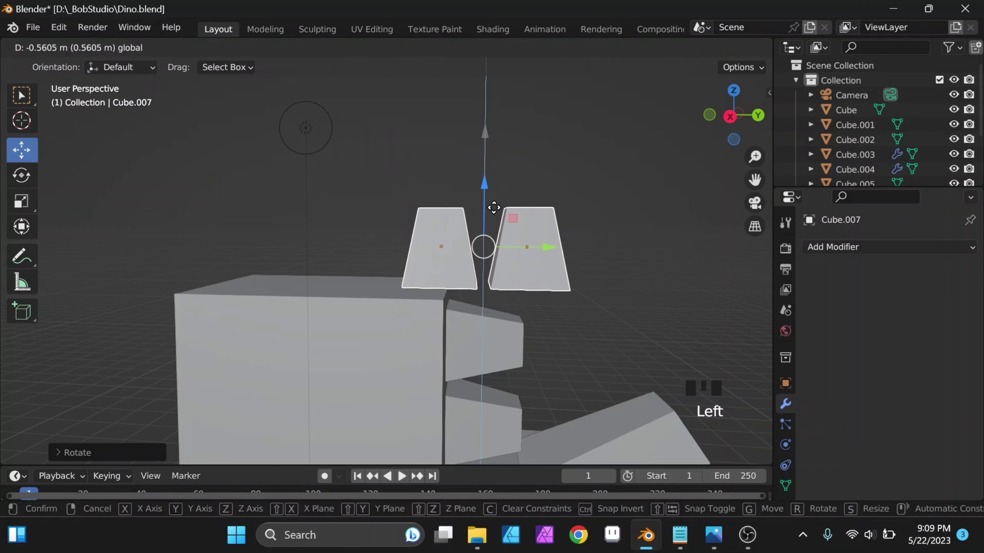
click(536, 259)
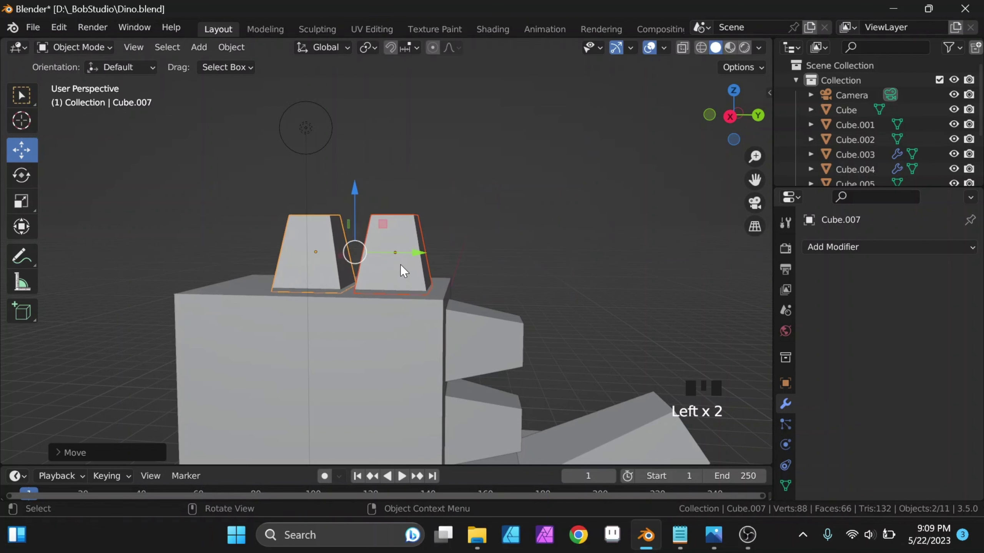
Step: Move one horn sideways so the two horns stand spaced apart on the head
drag(463, 257, 409, 271)
click(409, 270)
click(458, 281)
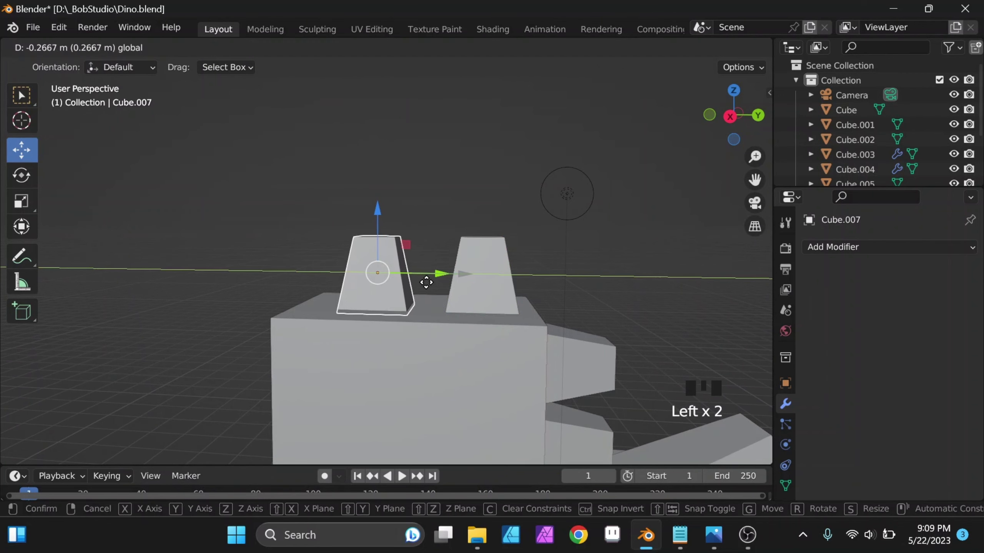
drag(439, 316, 467, 288)
scroll(down, 3)
drag(497, 320, 568, 325)
click(568, 326)
drag(527, 349, 451, 282)
scroll(up, 3)
Step: Pull the view back to see the whole dinosaur blockout
drag(467, 285, 602, 356)
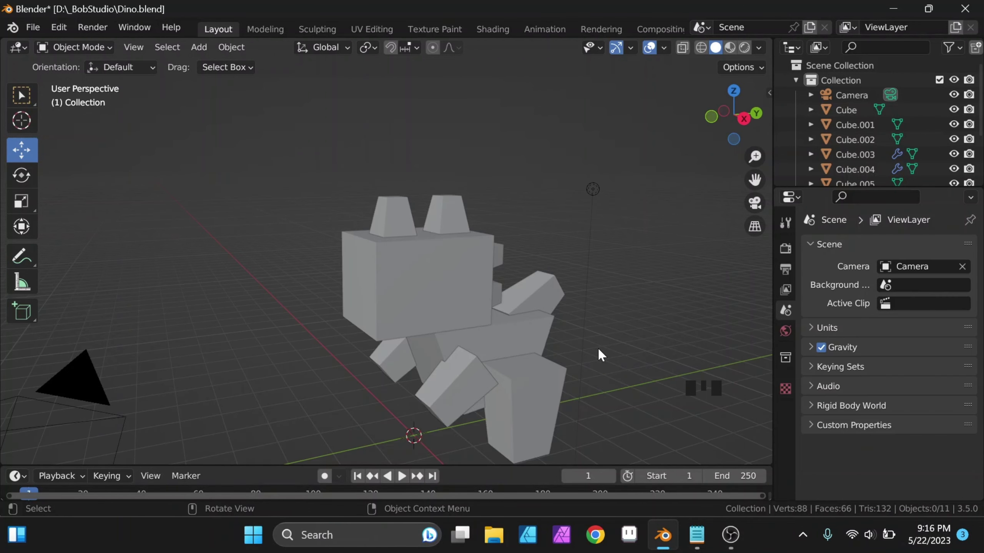
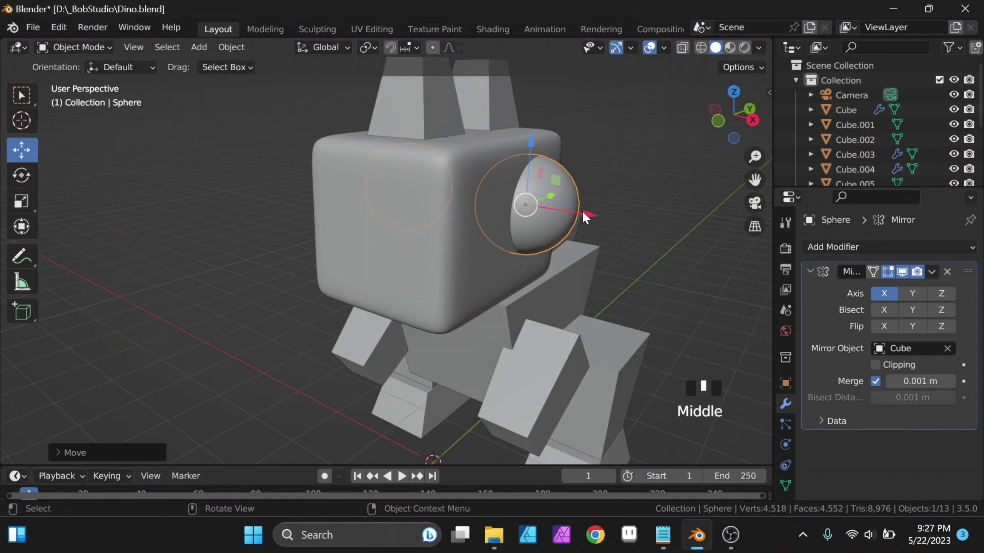
click(631, 199)
drag(586, 217, 504, 320)
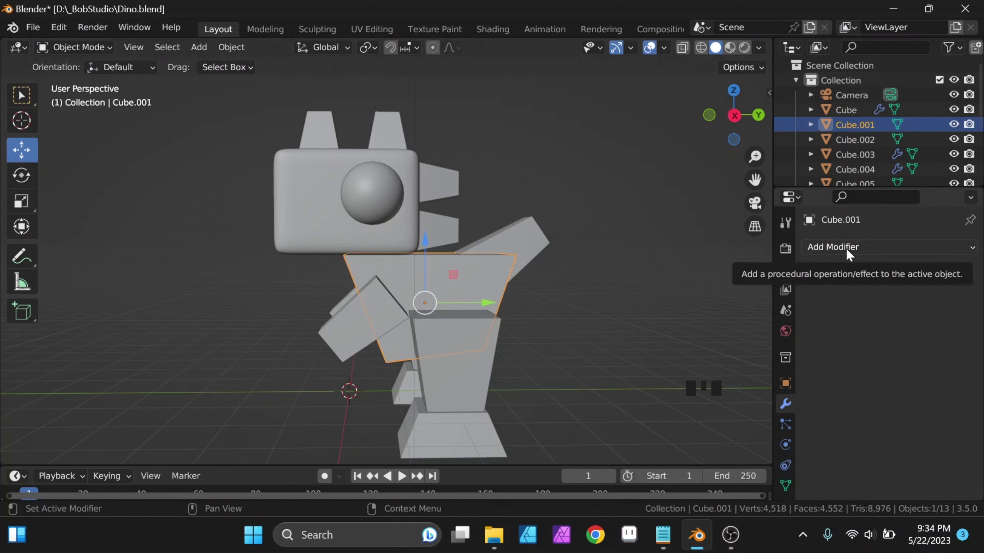
click(844, 251)
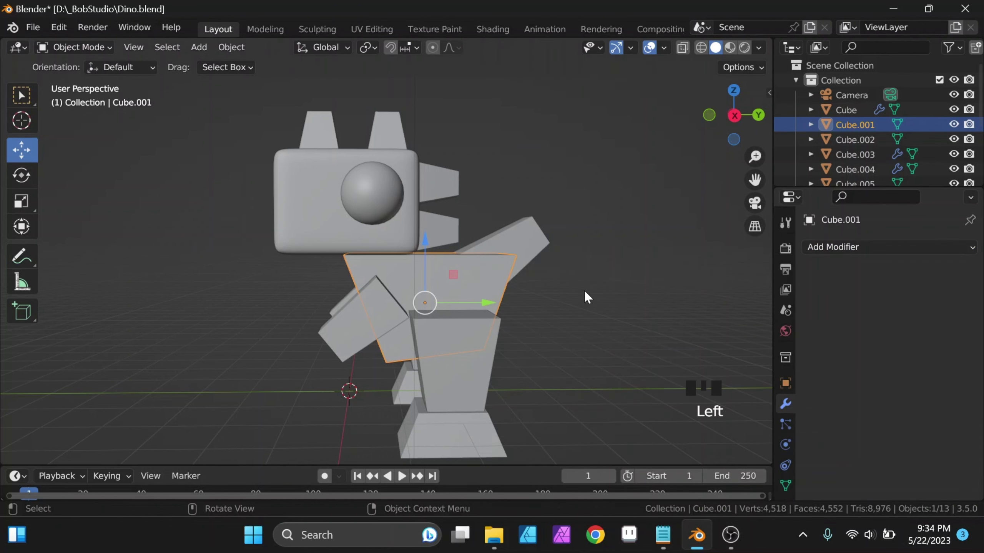
Step: Copy the head's Subdivision modifier onto body block Cube.001 via Ctrl+L, then select the body alone
drag(498, 296, 429, 284)
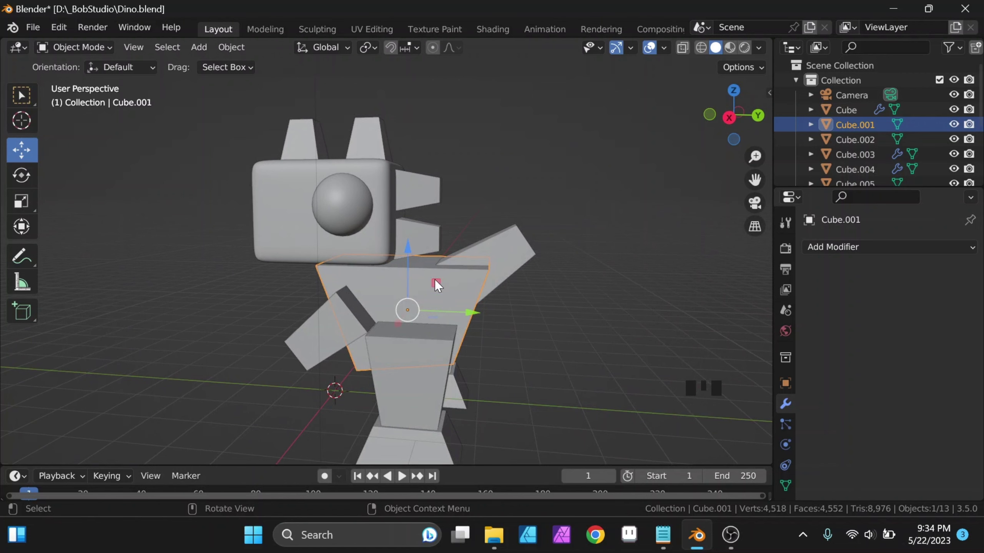
click(372, 250)
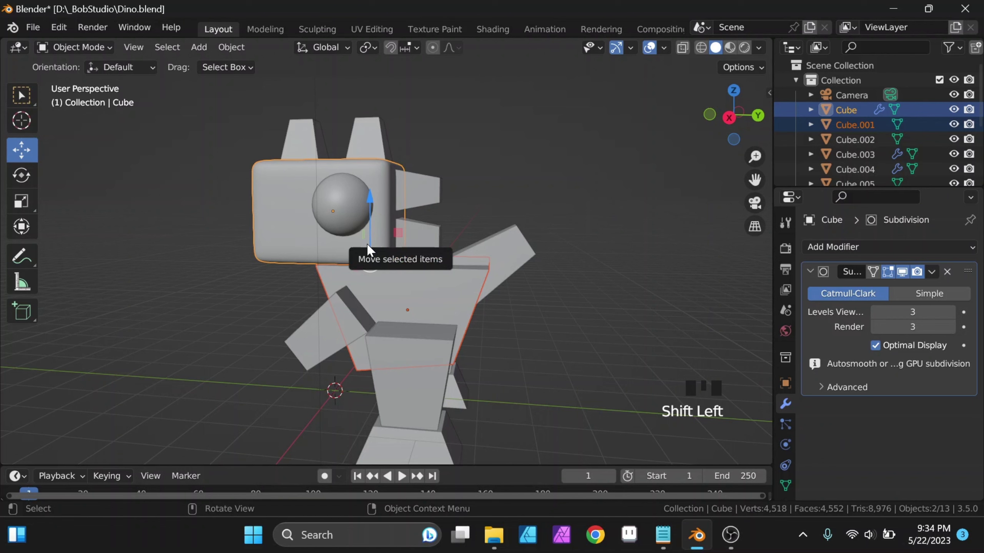
key(ctrl+l)
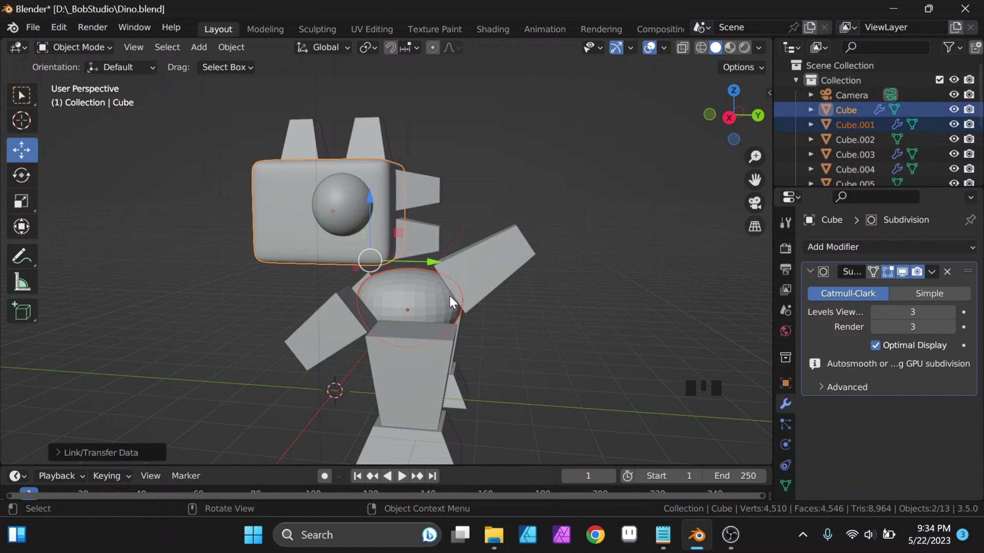
scroll(up, 3)
click(459, 324)
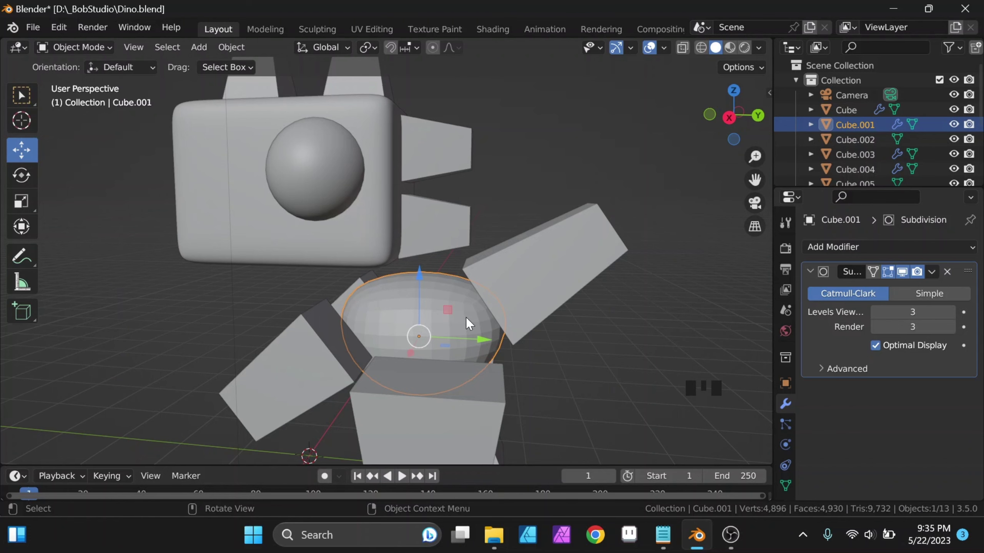
Step: Isolate the body in local view and add a vertical edge loop widened into a bevel
key(/)
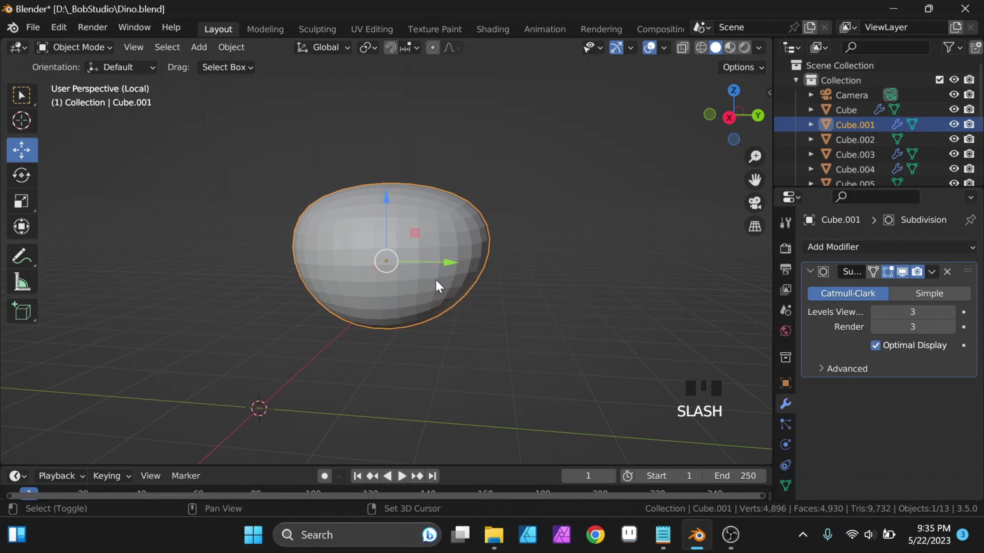
drag(440, 296, 431, 305)
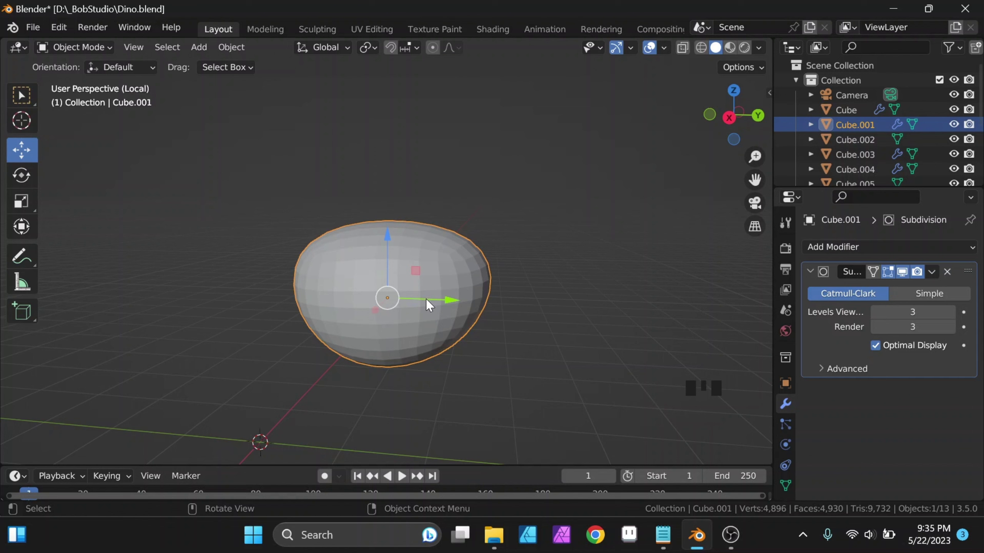
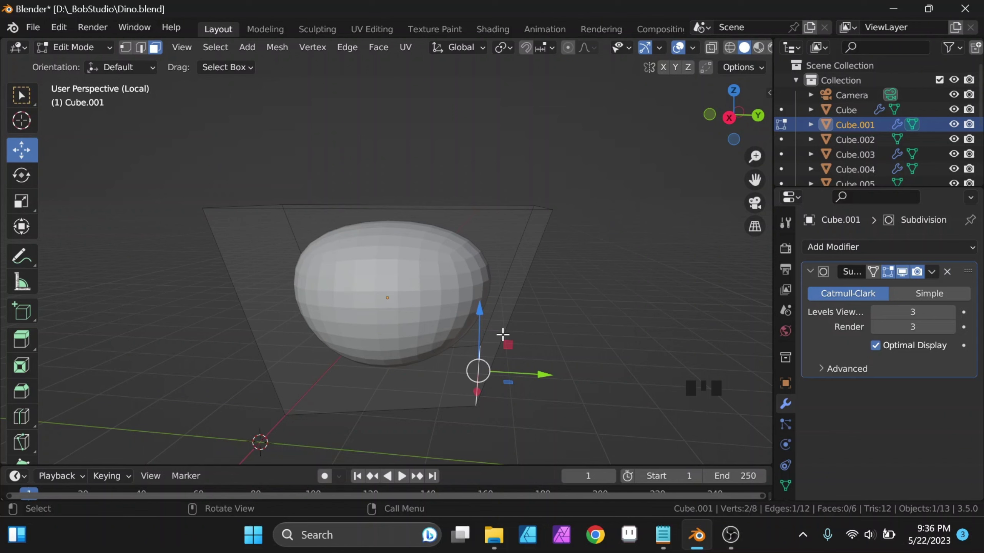
key(ctrl+r)
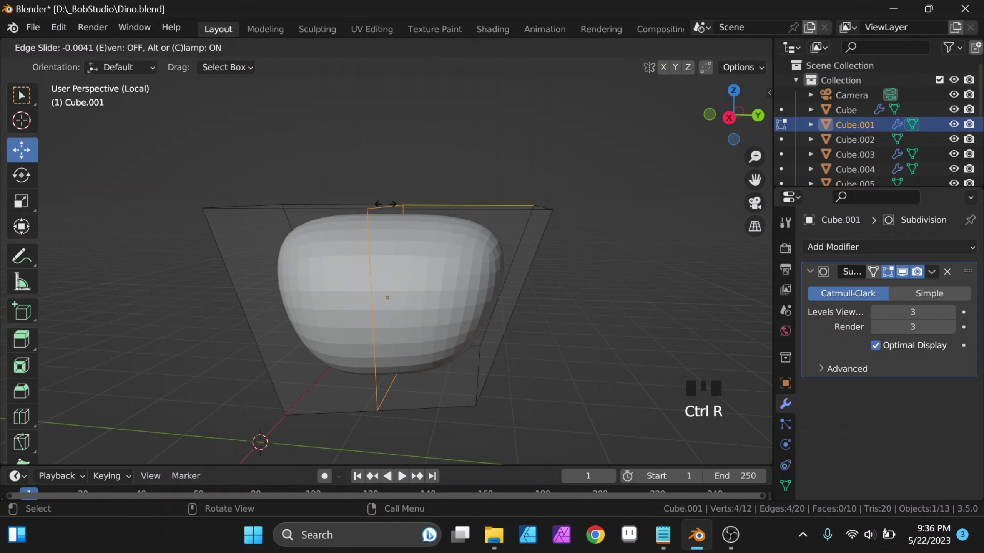
key(ctrl+b)
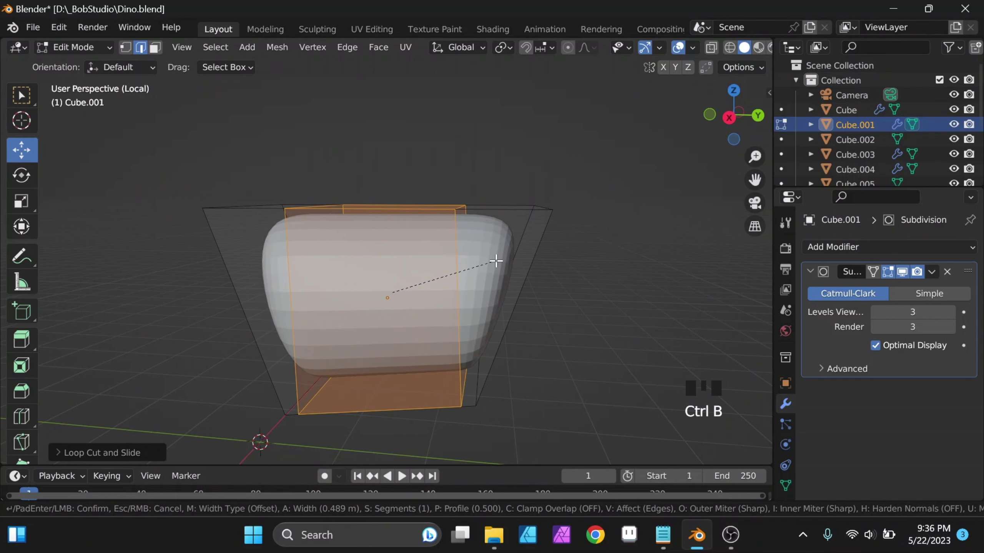
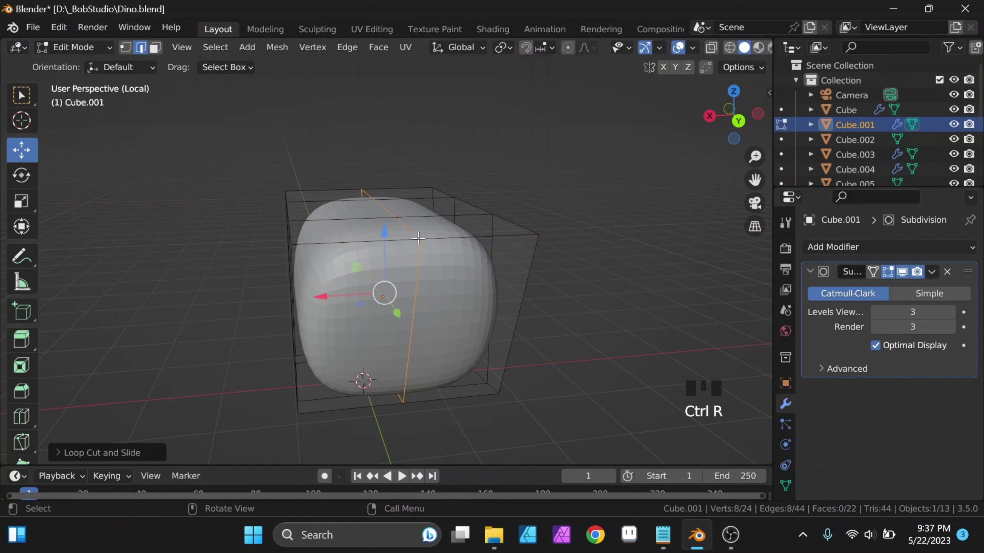
Step: Cut further edge loops including a horizontal one near the base, then return to the full dinosaur view
key(ctrl+b)
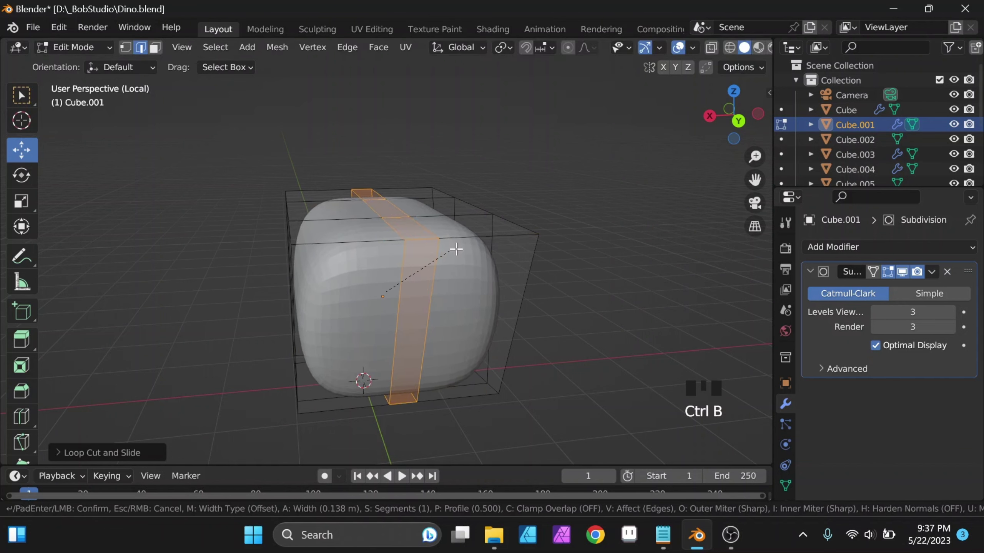
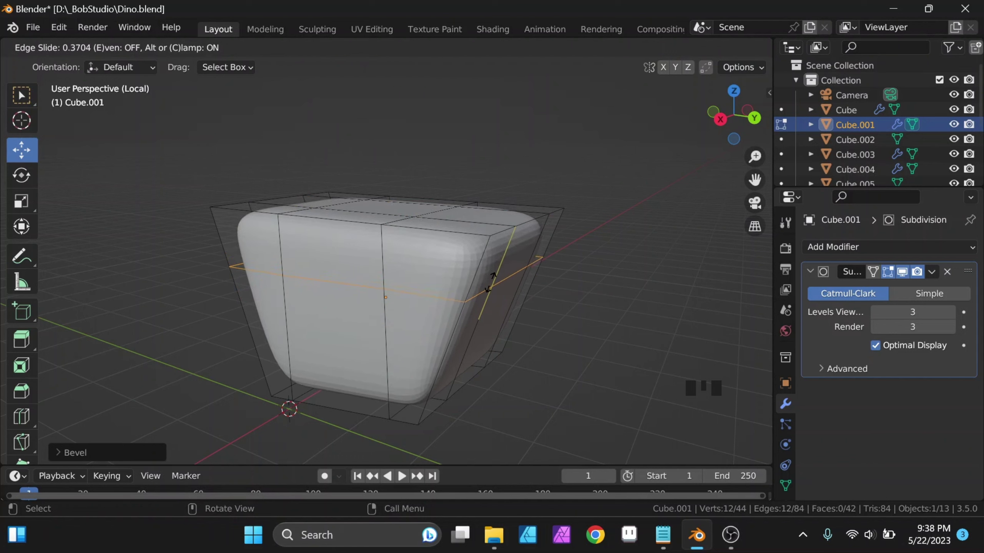
key(ctrl+r)
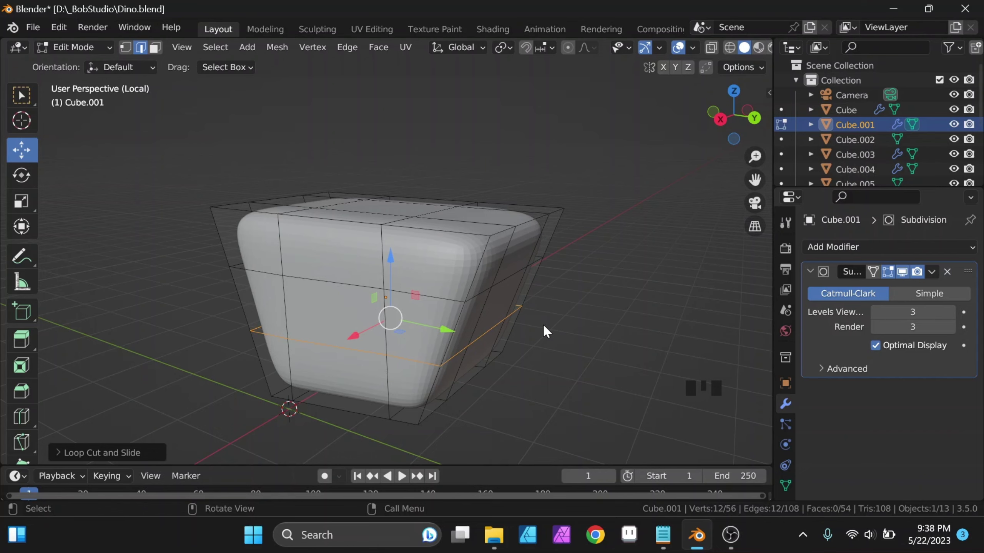
key(/)
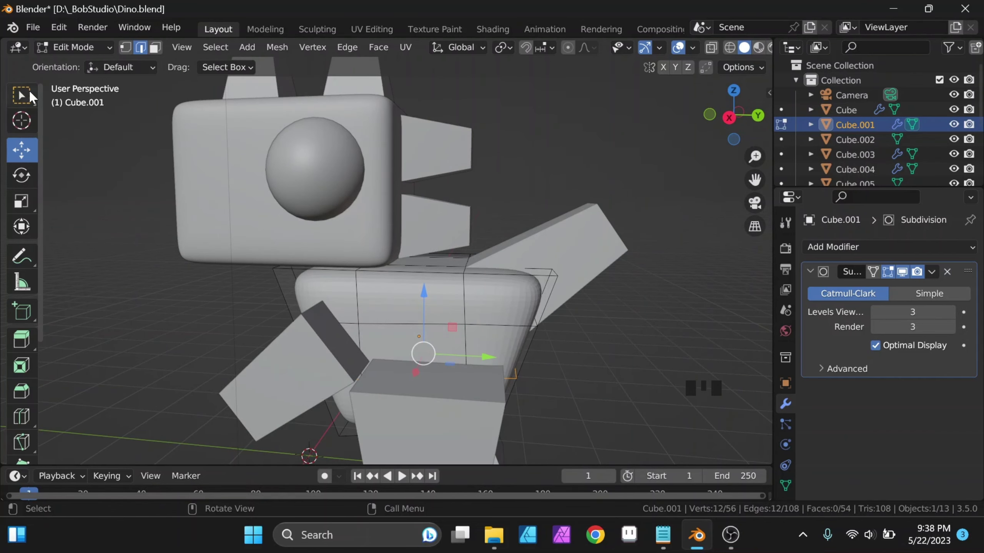
Step: Reframe the view on the legs and select the front leg block Cube.003
drag(68, 52, 505, 317)
drag(505, 317, 521, 337)
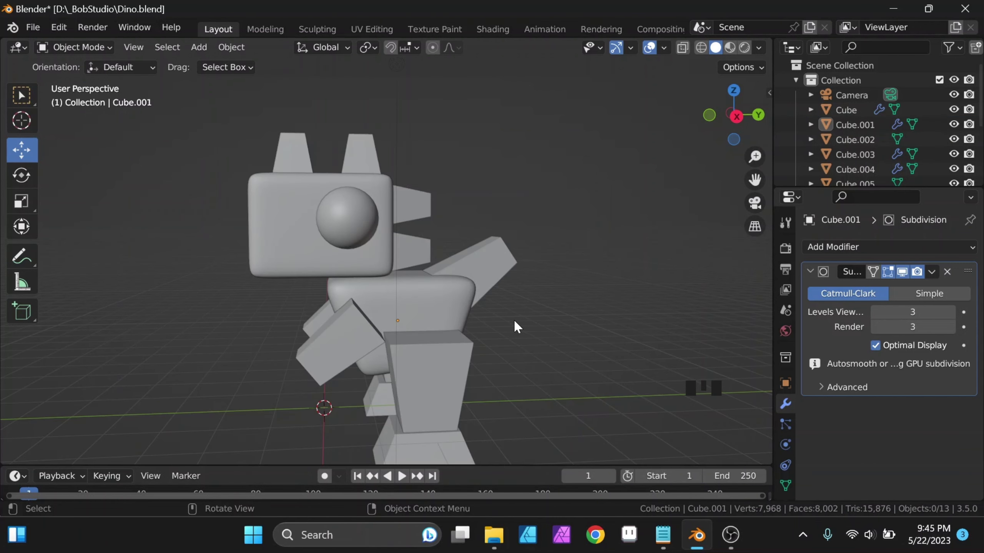
drag(464, 378, 437, 323)
scroll(up, 3)
drag(446, 342, 505, 349)
click(506, 348)
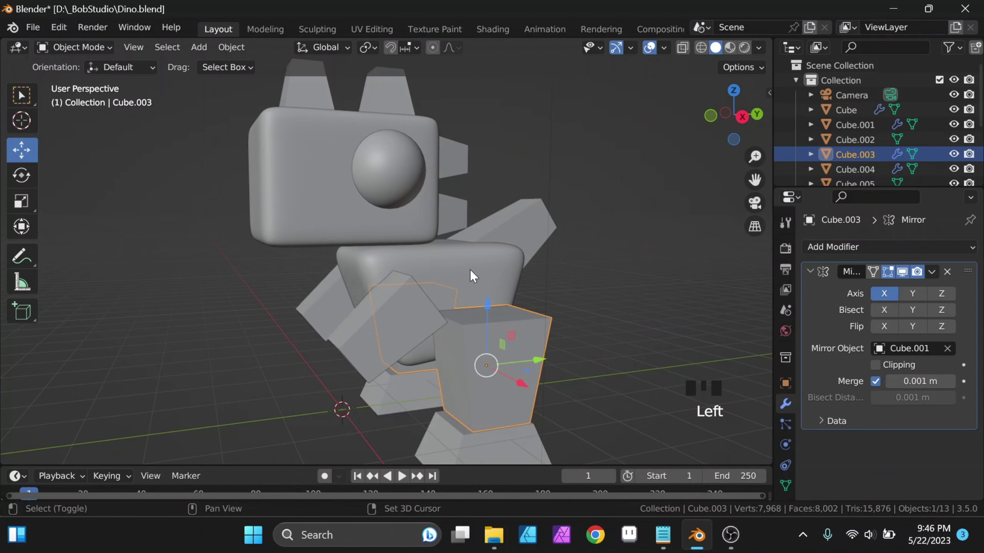
Step: Copy the body's smoothing modifiers onto the front leg via Ctrl+L
click(475, 276)
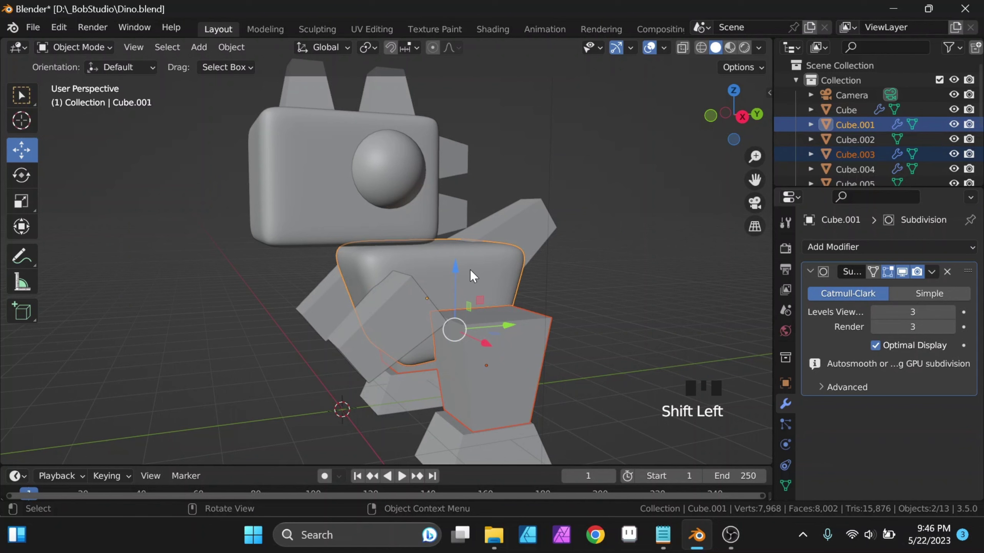
key(ctrl+l)
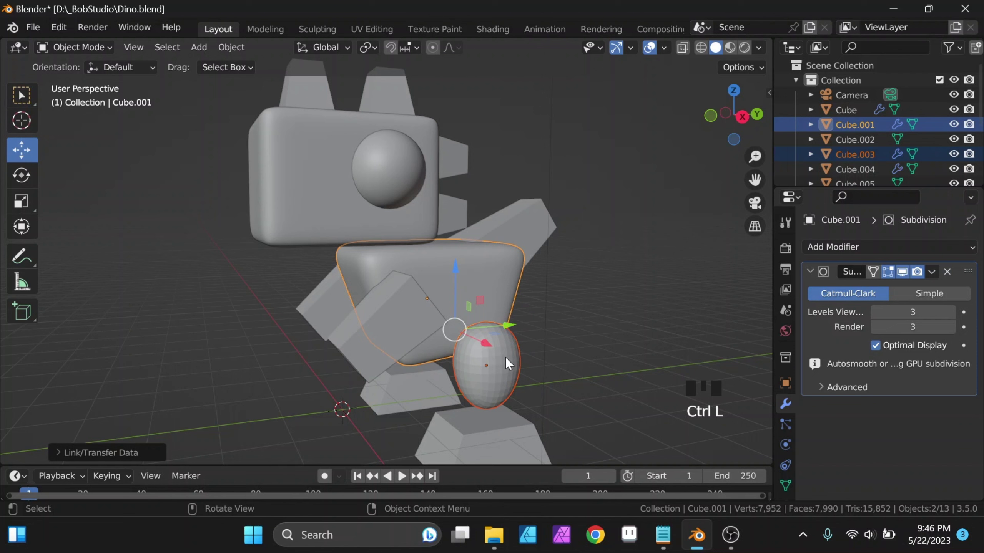
Step: Add an edge loop to the rounded leg and slide it to give a flat-bottomed bullet shape
click(510, 364)
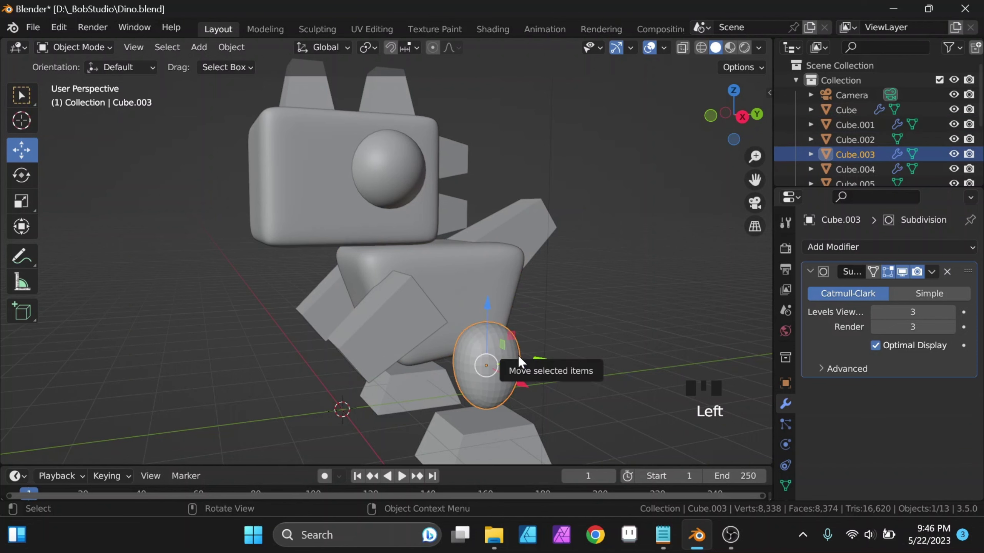
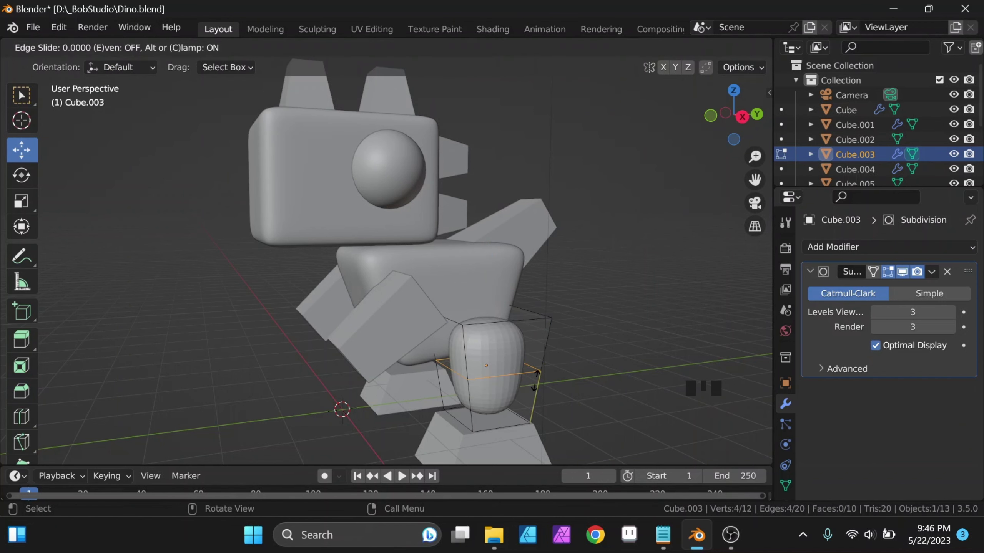
key(Tab)
drag(509, 363, 532, 298)
drag(532, 297, 491, 416)
Step: Cycle selection through the feet and arms, ending with the rounded leg selected
click(492, 417)
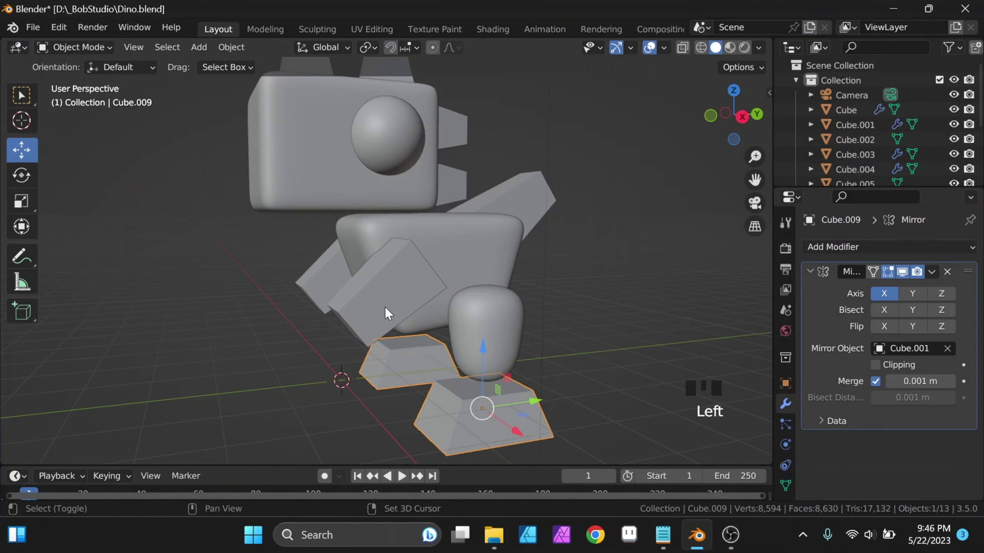
click(389, 313)
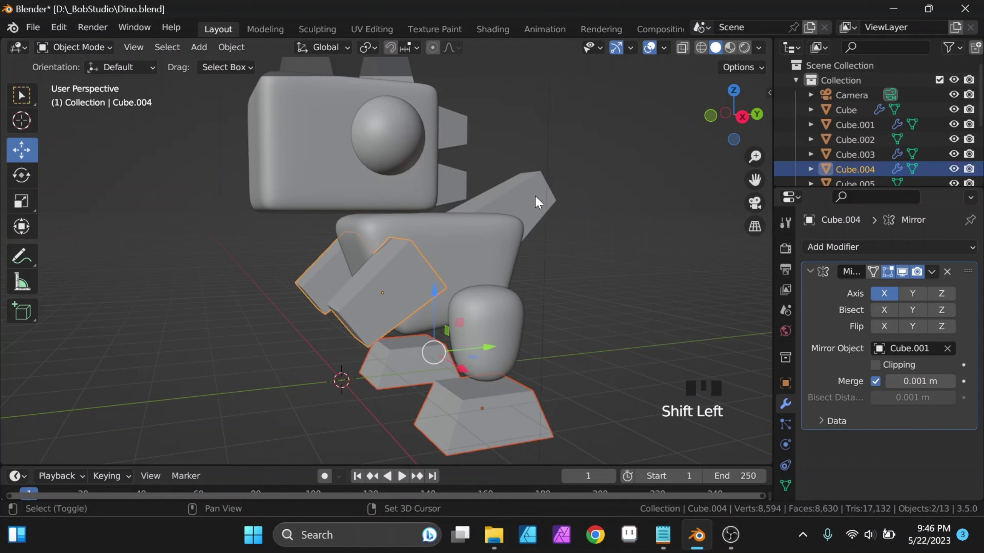
click(531, 201)
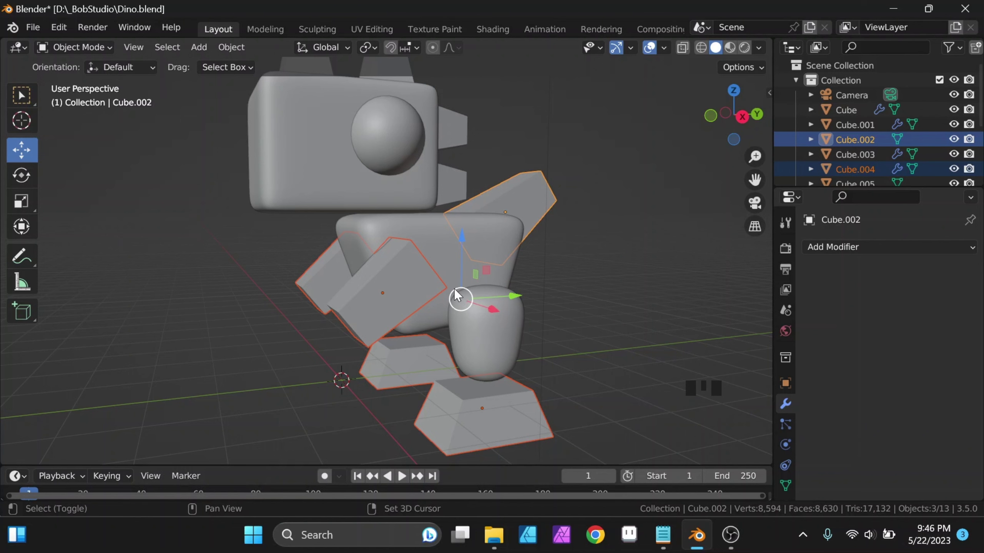
click(507, 397)
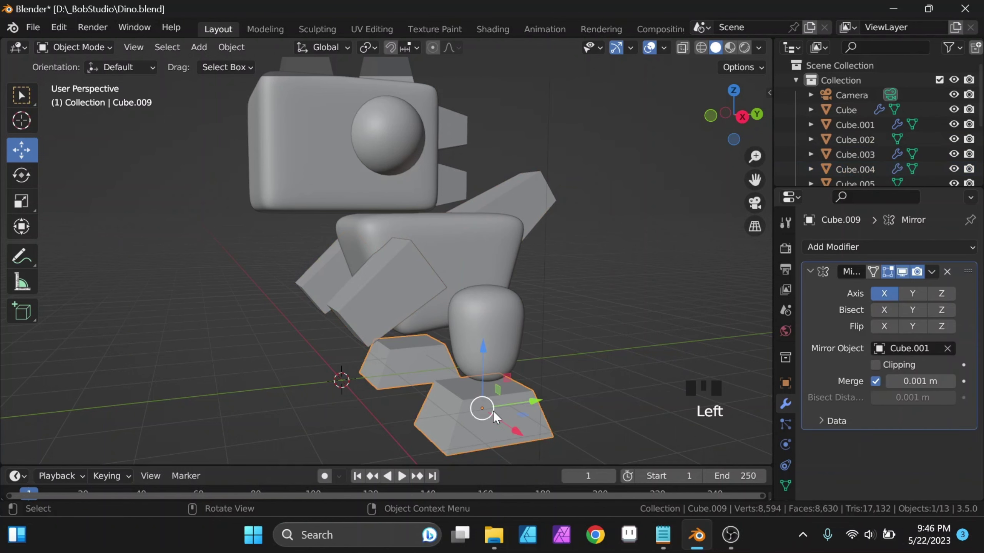
drag(466, 383, 422, 294)
click(422, 295)
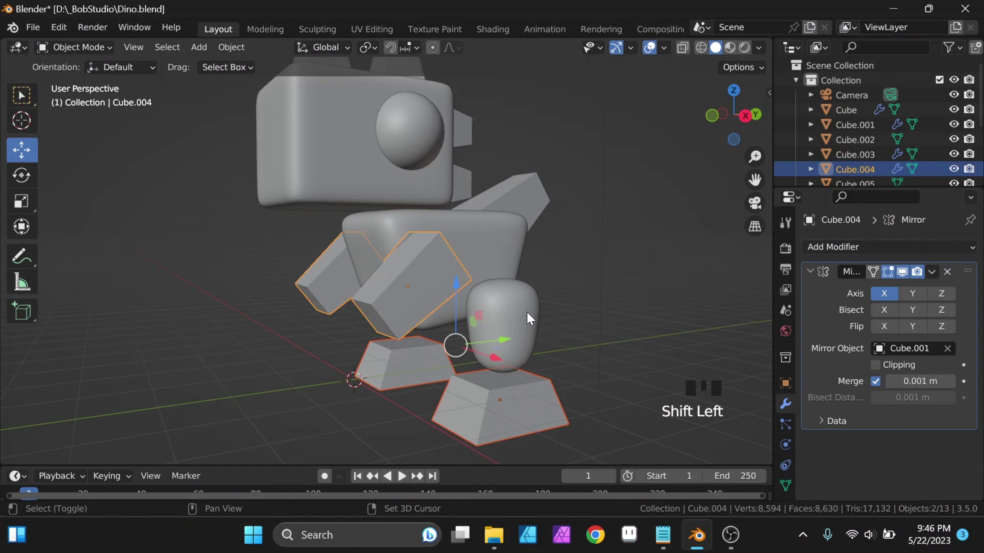
click(532, 318)
drag(539, 325, 394, 319)
click(394, 319)
Step: Add a Mirror modifier to the leg with body Cube.001 as the mirror object
drag(487, 329, 836, 255)
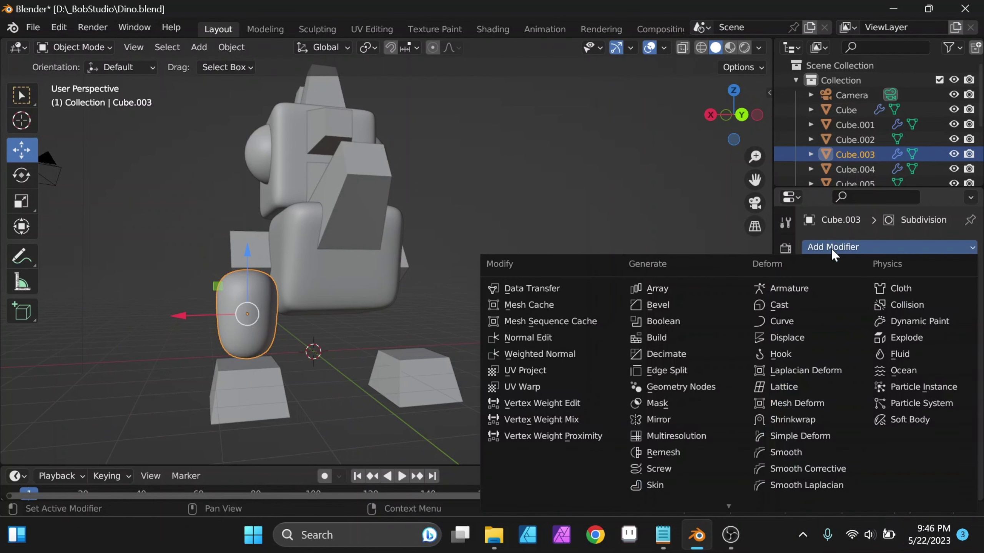
click(685, 428)
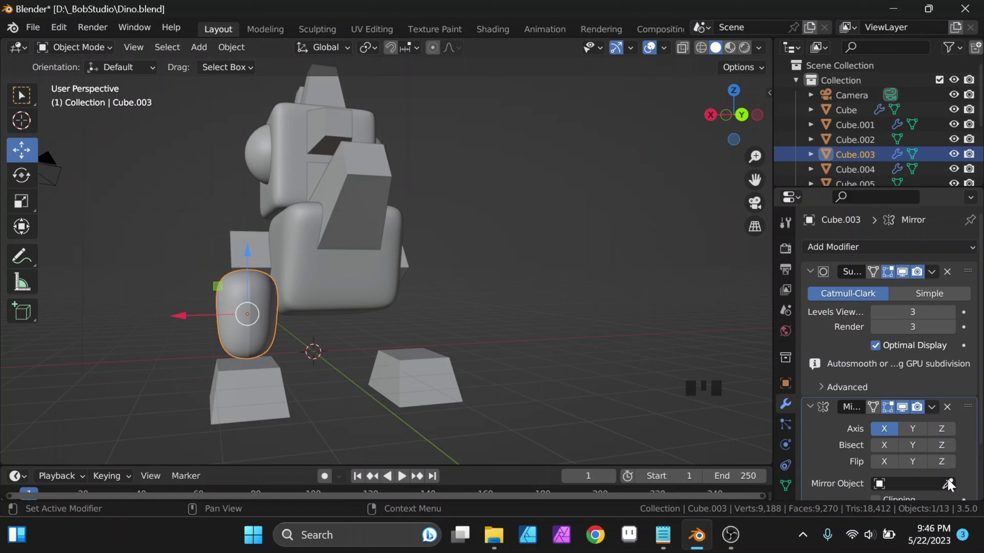
click(953, 488)
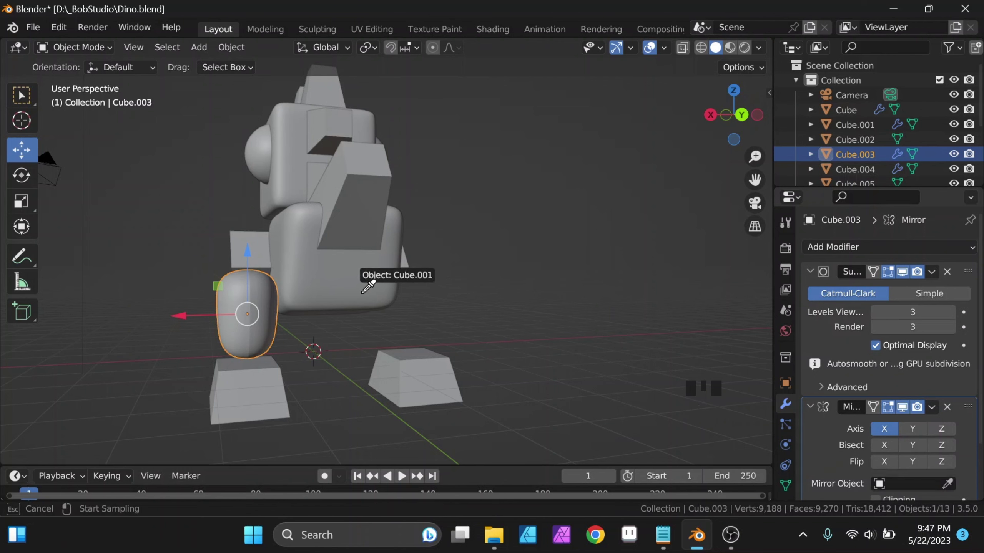
drag(365, 323, 463, 303)
scroll(up, 3)
Step: Select the feet and arm with the leg active and copy the leg's modifiers onto them
click(444, 397)
click(320, 259)
click(494, 280)
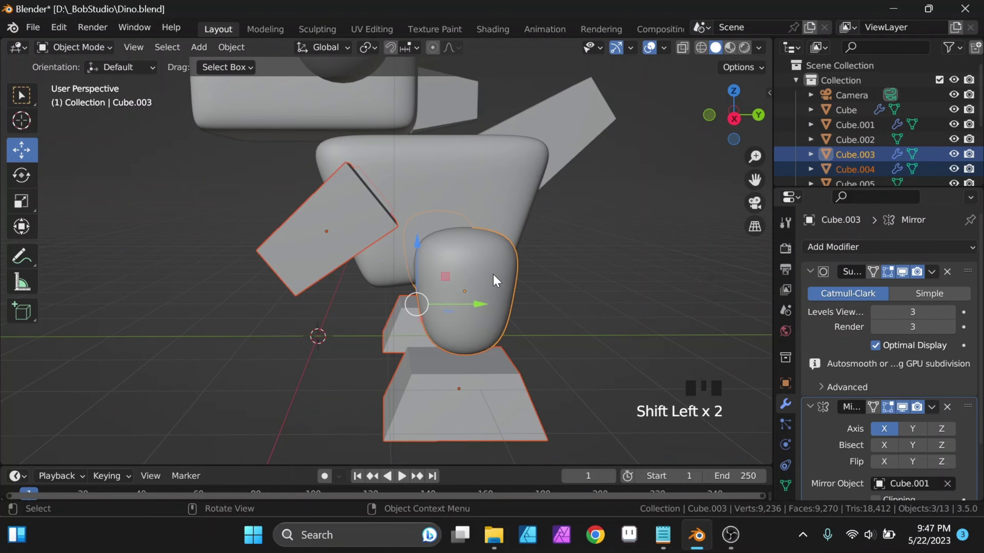
drag(391, 269, 392, 267)
key(ctrl+l)
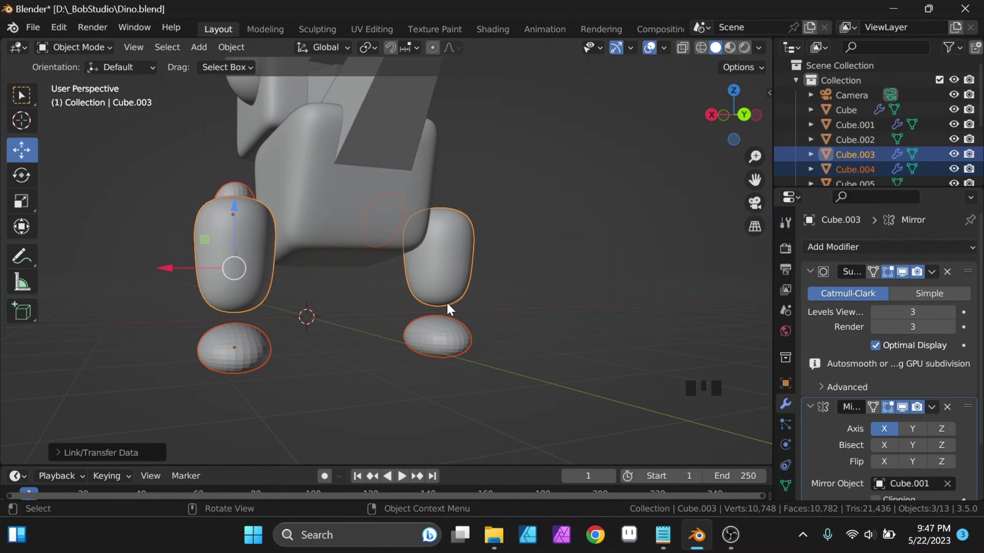
Step: Cut an edge loop across the foot and set it to Shade Smooth
click(461, 388)
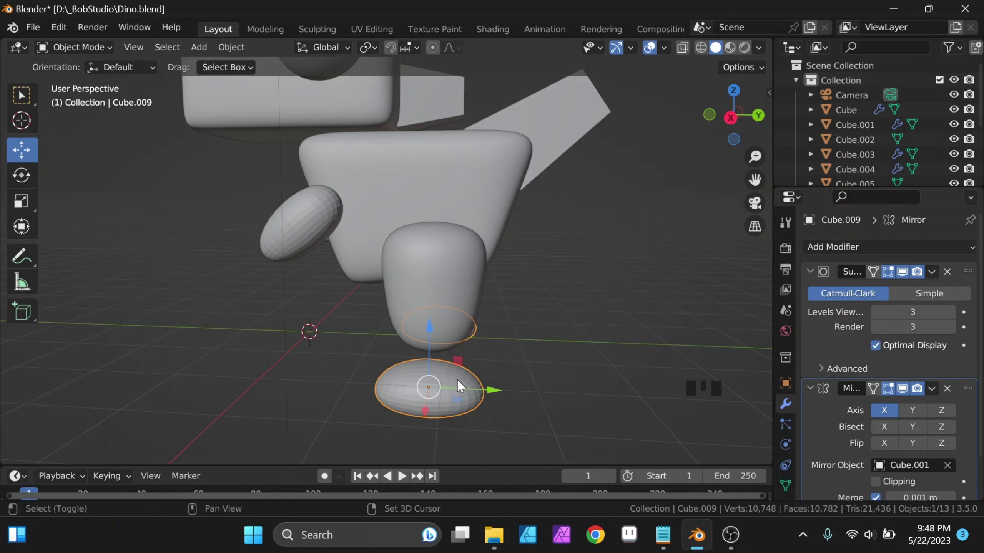
drag(477, 354, 430, 337)
key(Tab)
key(ctrl+r)
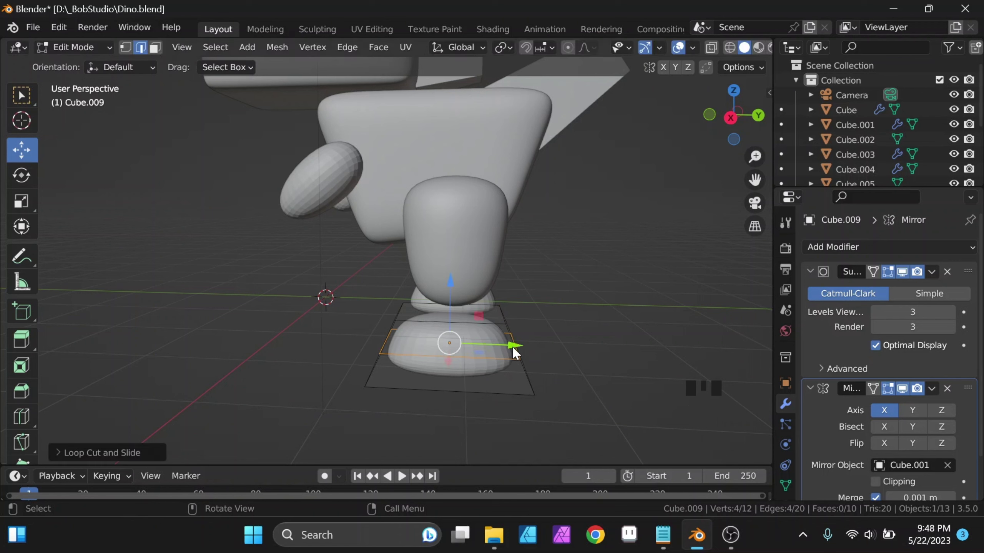
right_click(473, 248)
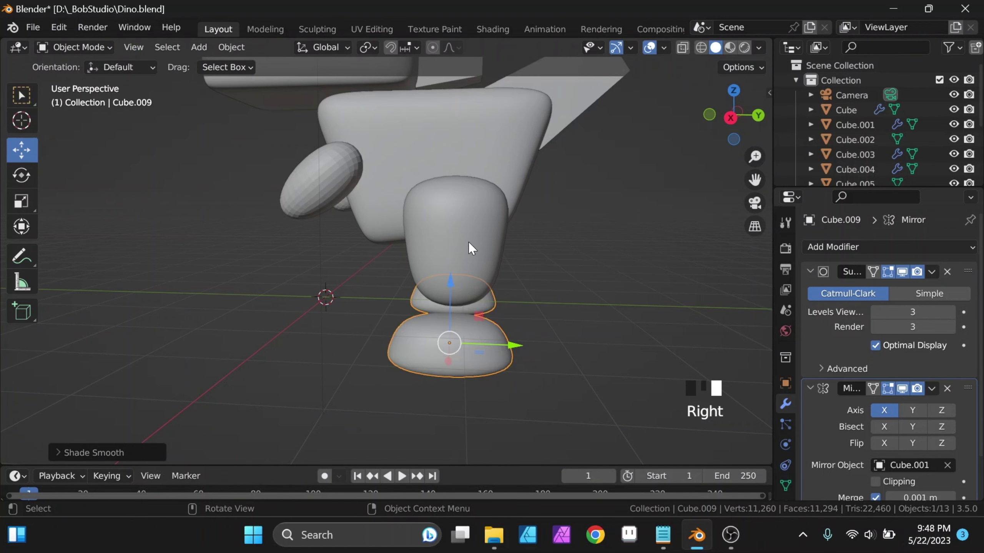
Step: Cut an edge loop across the arm Cube.004 making it a capsule, and set it to Shade Smooth
drag(362, 202, 361, 201)
key(ctrl+r)
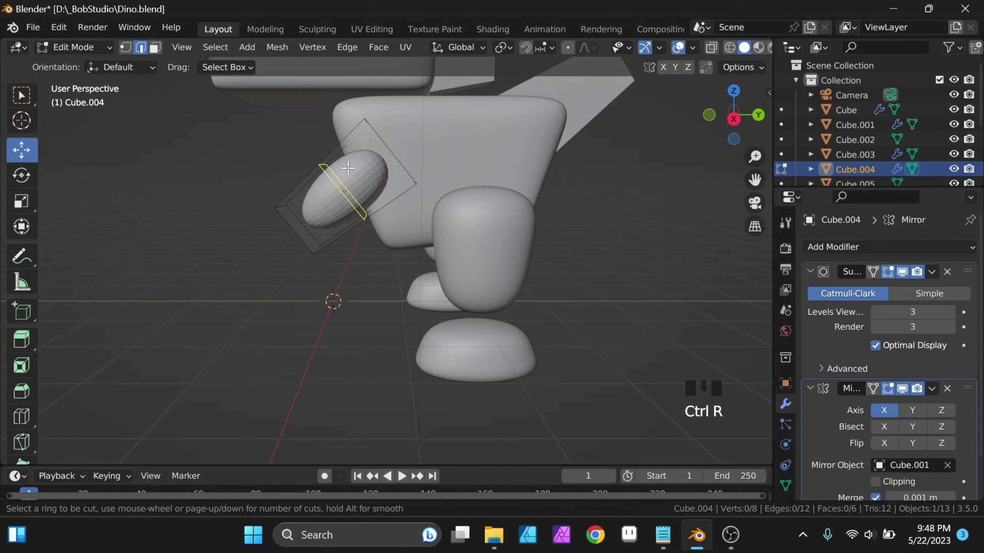
right_click(355, 176)
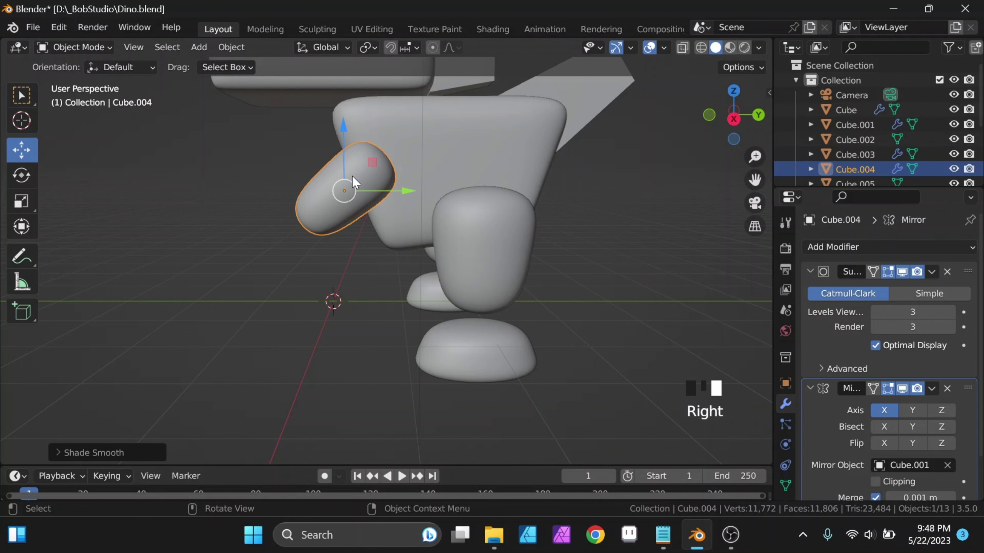
Step: Scale the leg up slightly
drag(508, 271, 504, 188)
click(504, 188)
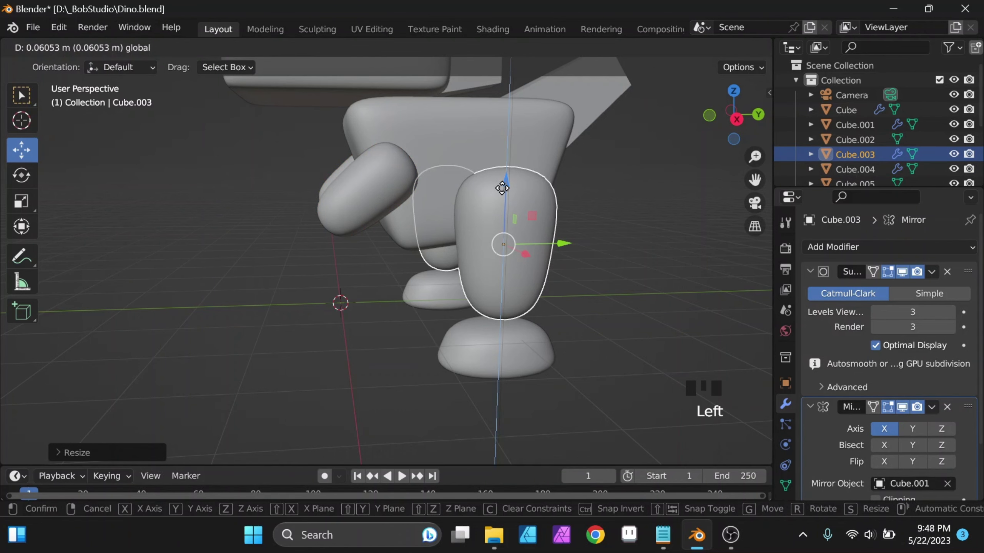
drag(442, 296, 558, 307)
Step: Cut another edge loop across foot block Cube.009
scroll(up, 3)
key(Tab)
key(ctrl+r)
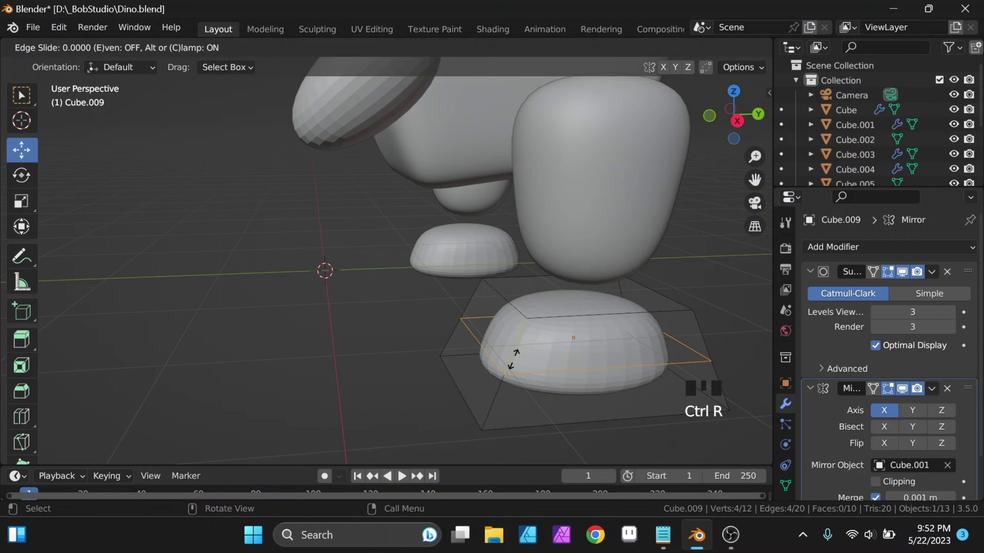